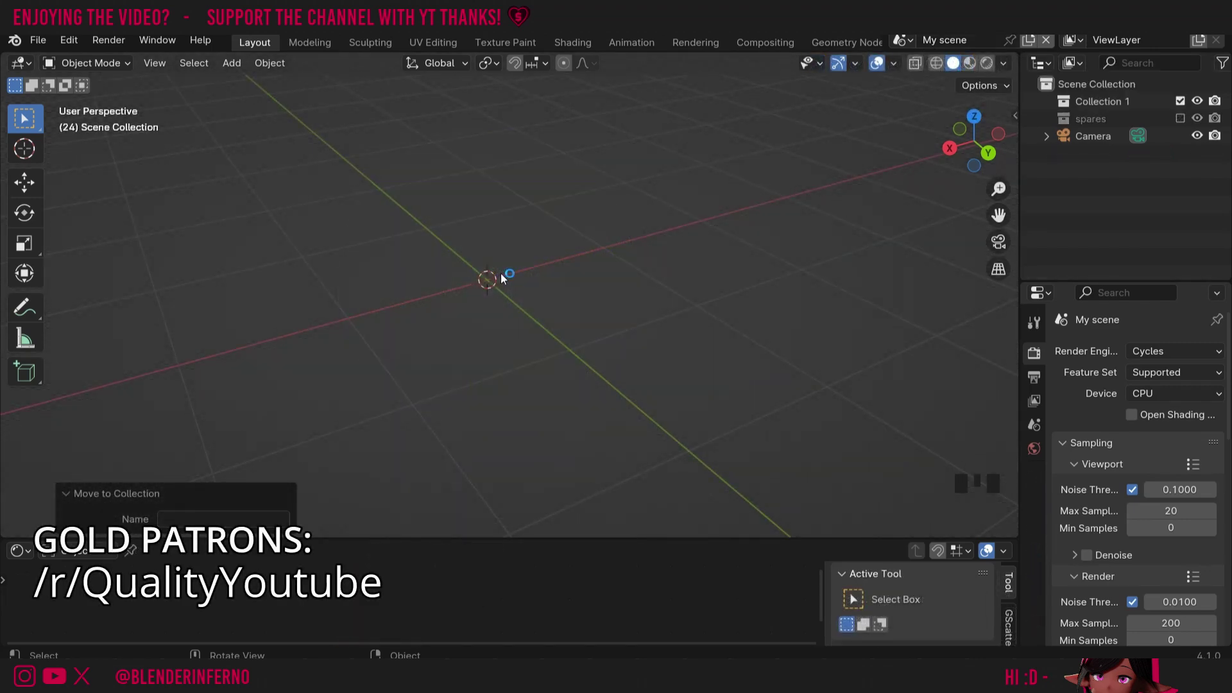
- Add a 64-segment, 64-ring UV sphere, rotate it 90° onto its side and enter Edit Mode
key("shift+a")
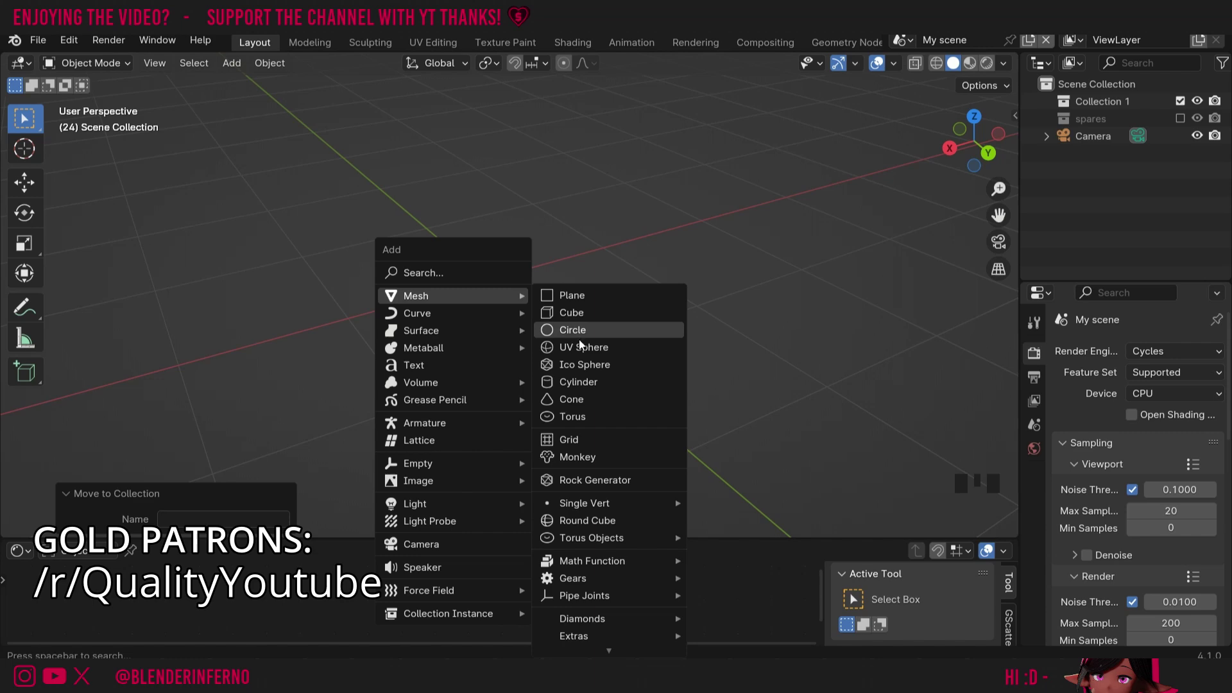
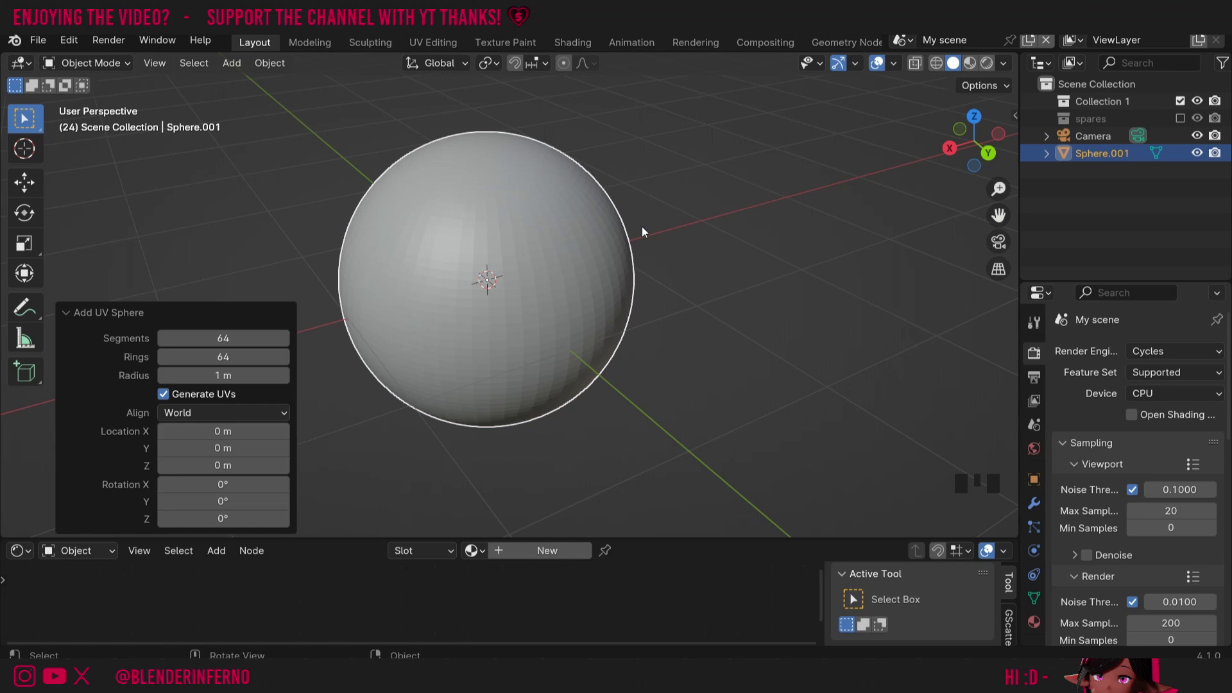
left_click(602, 232)
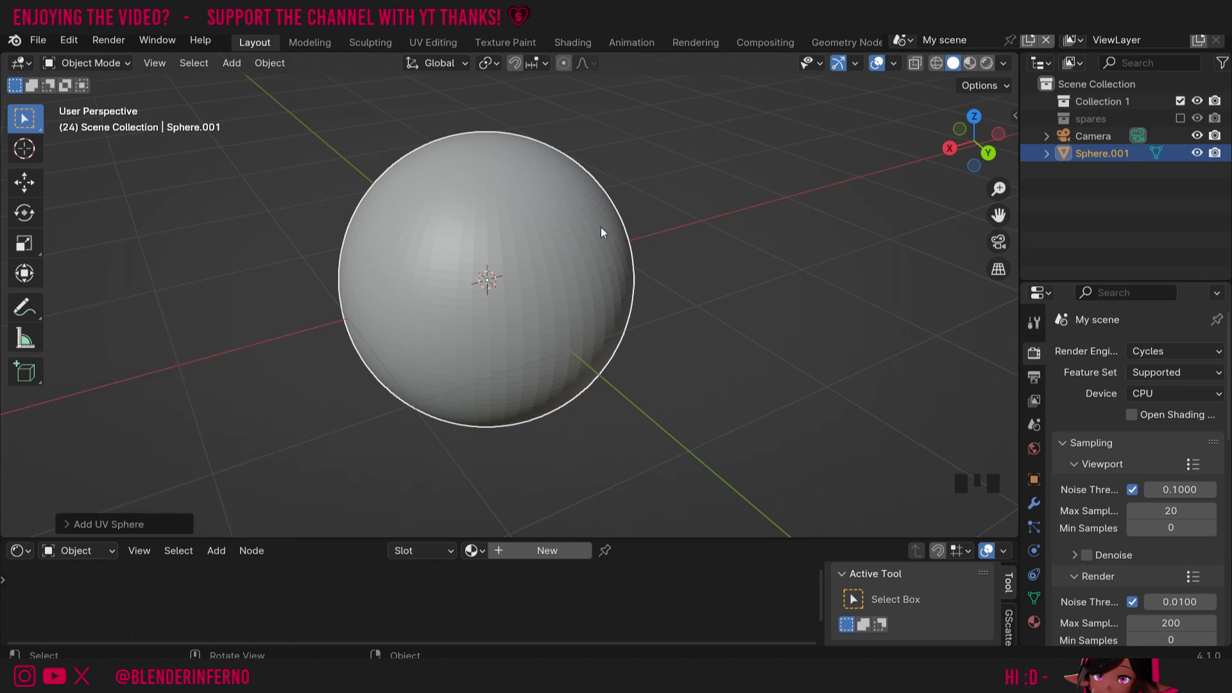
key("r")
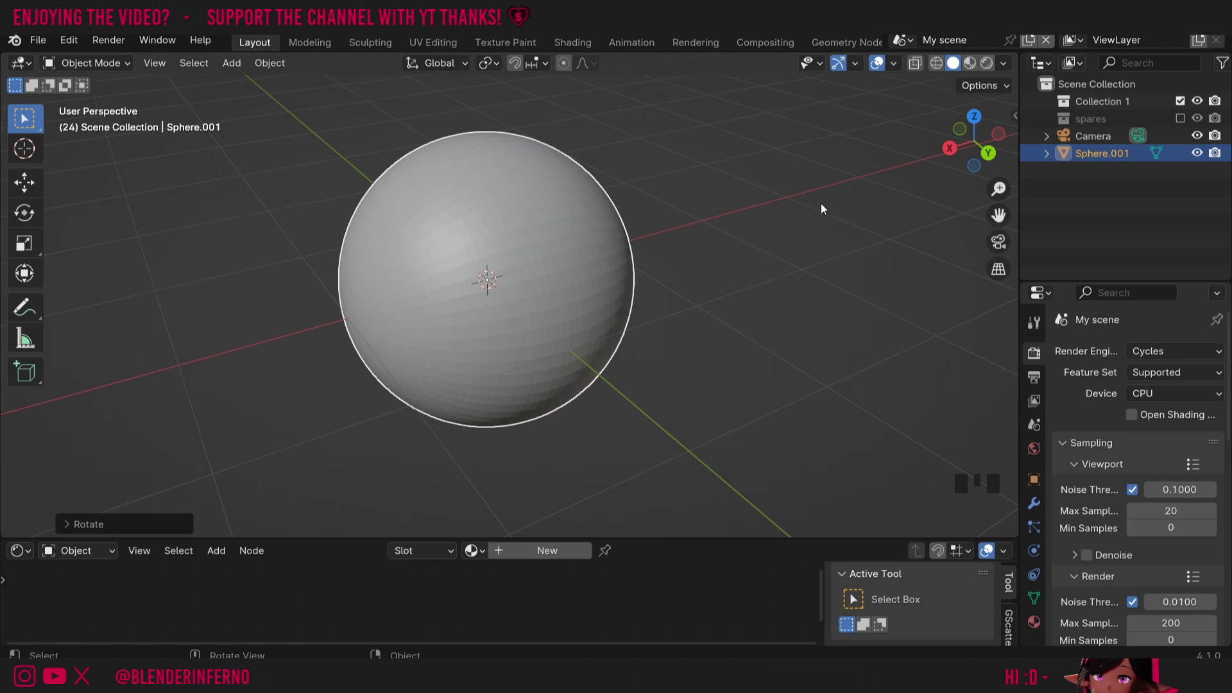
left_click(760, 237)
- View the sphere in Right Orthographic with X-Ray, deselect everything and switch to face select
key("Tab")
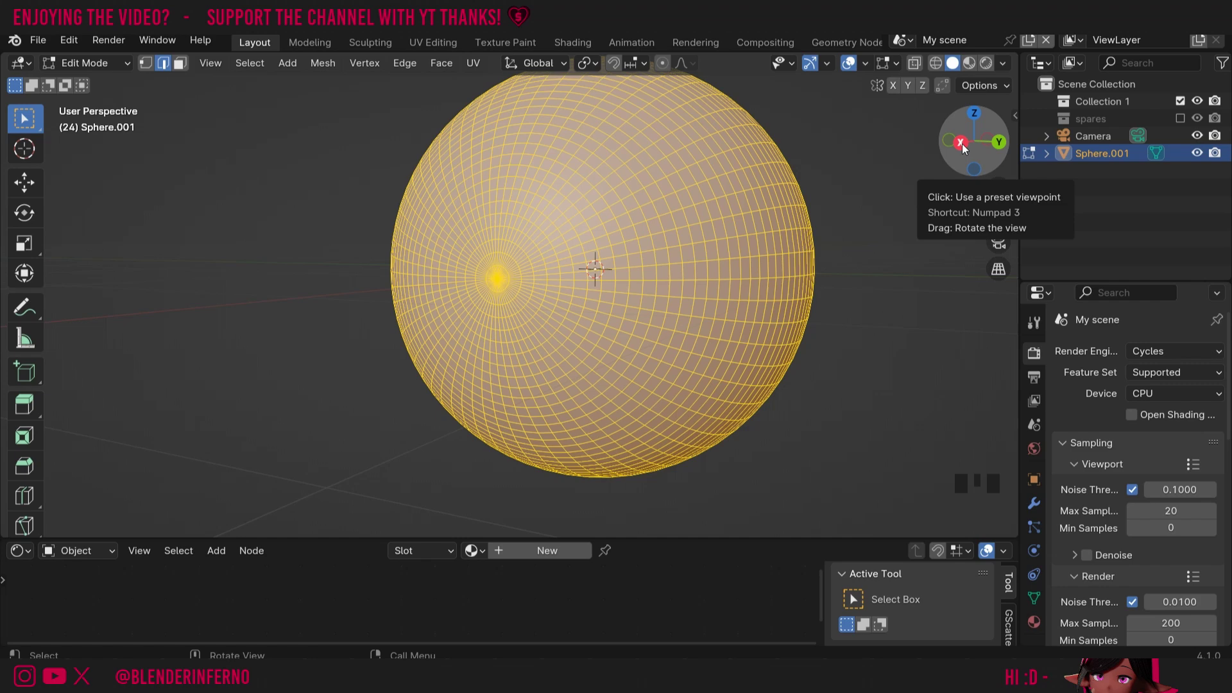
left_click(966, 150)
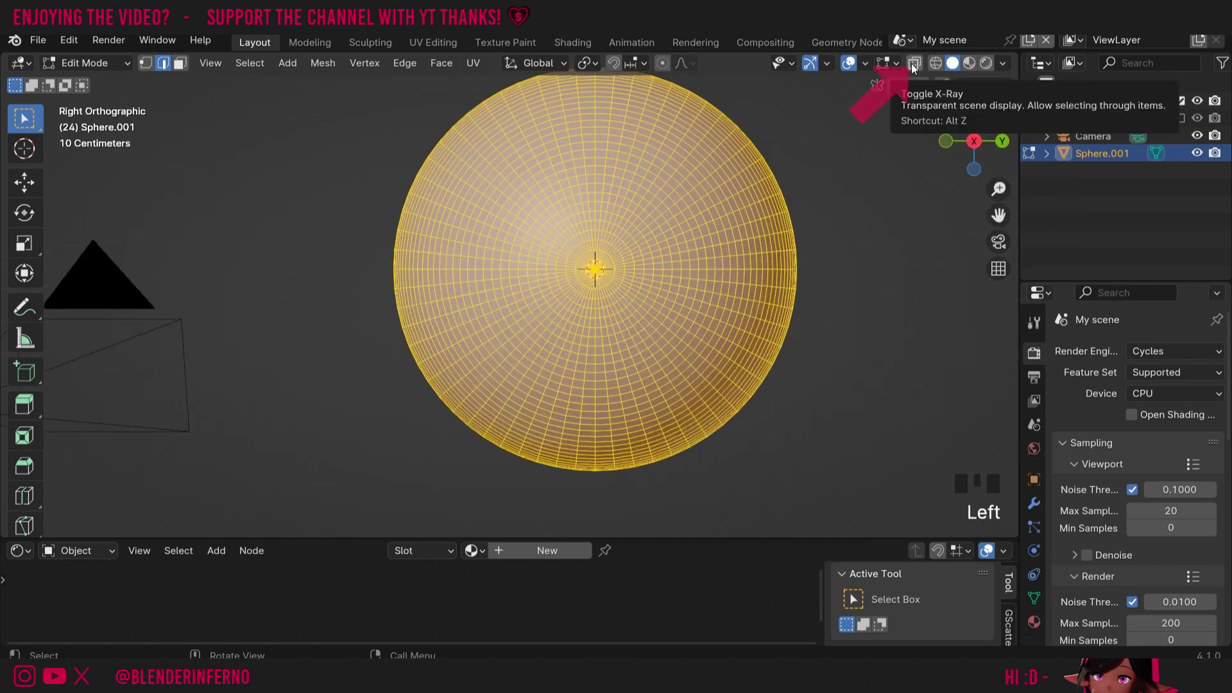
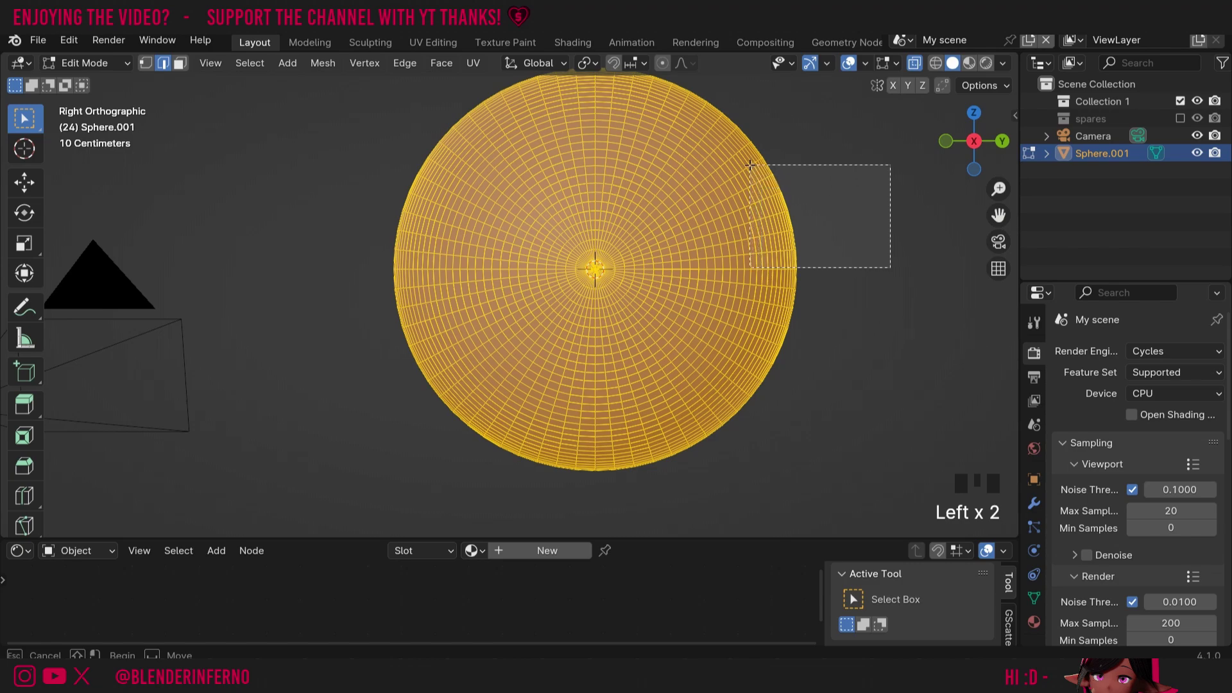
left_click(981, 138)
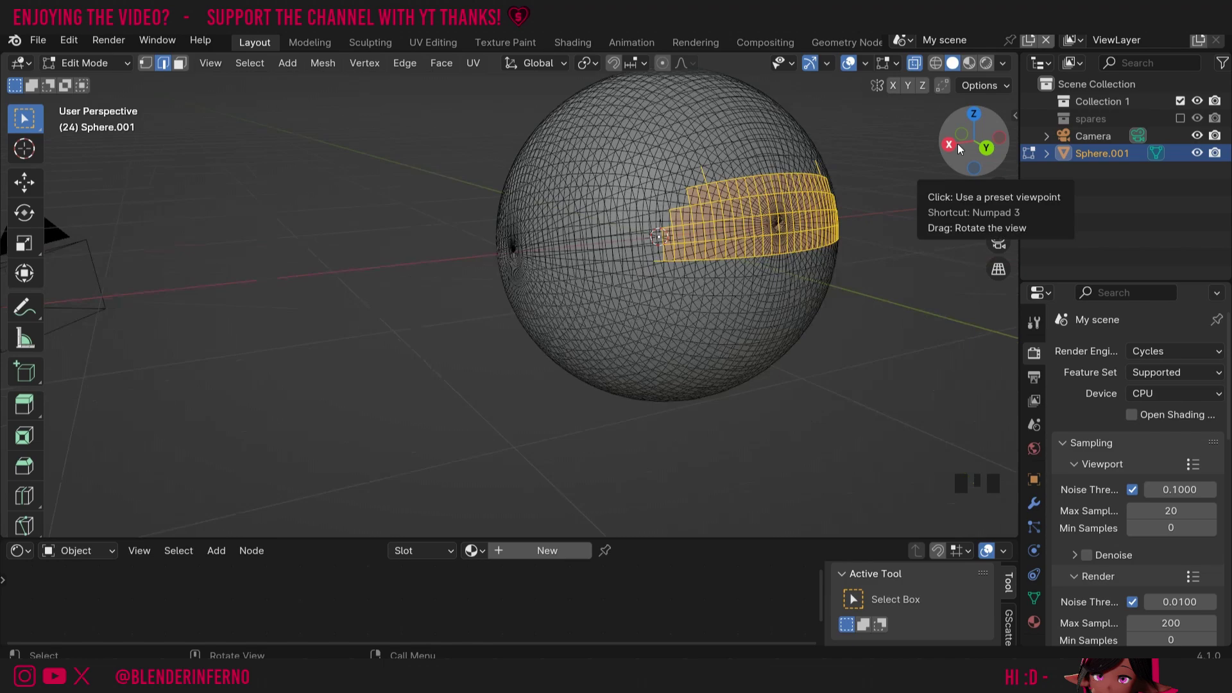
left_click(954, 152)
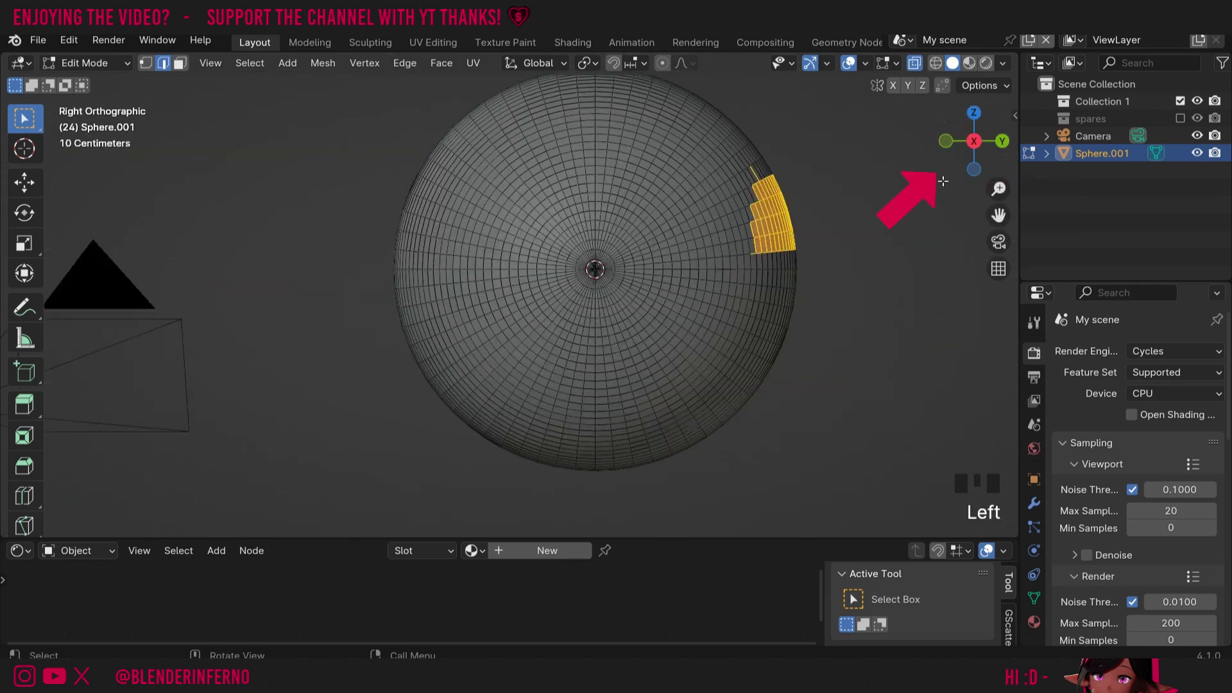
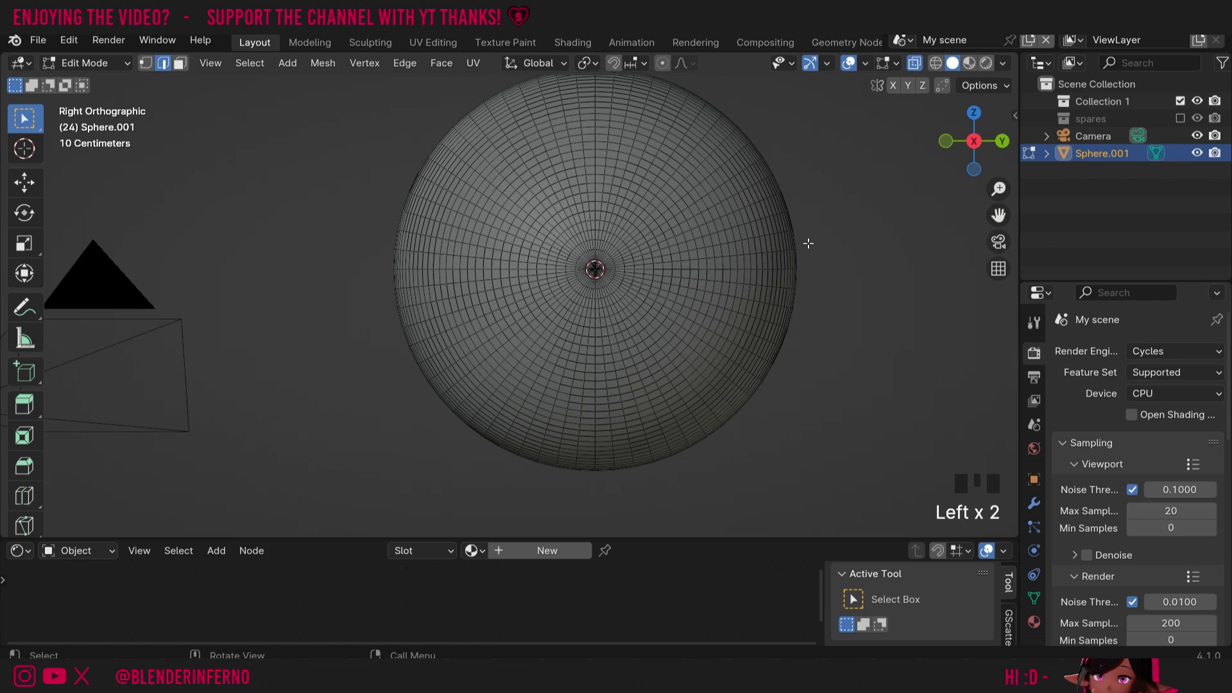
key("3")
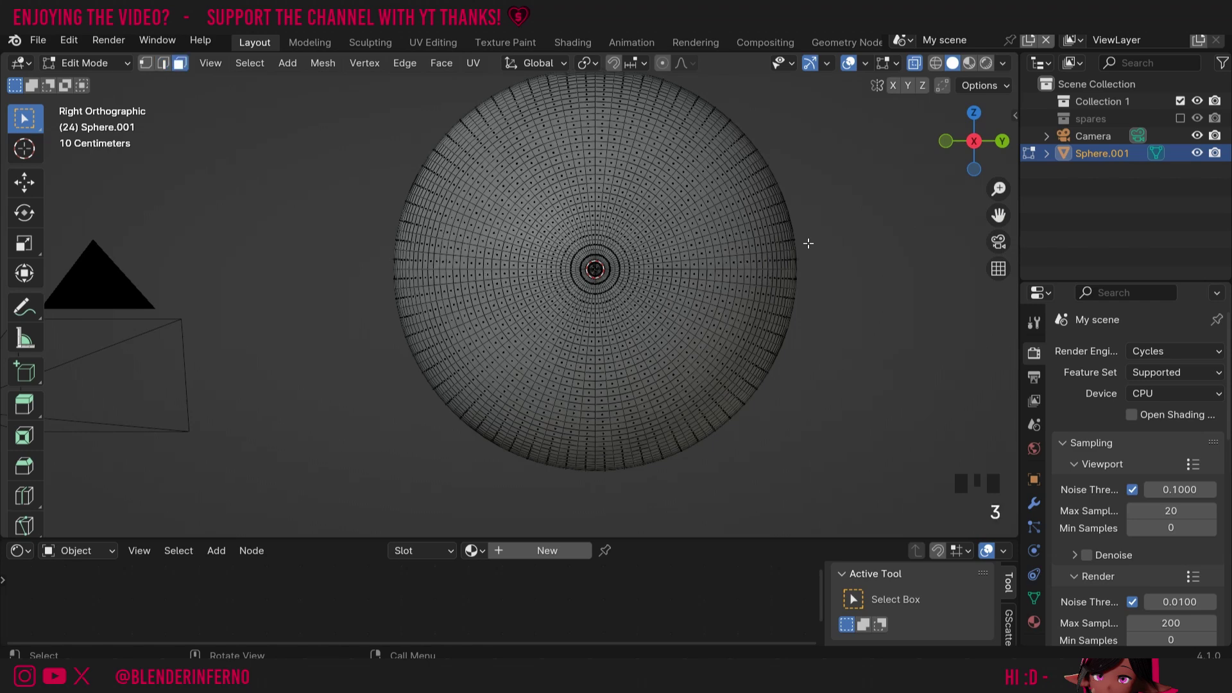
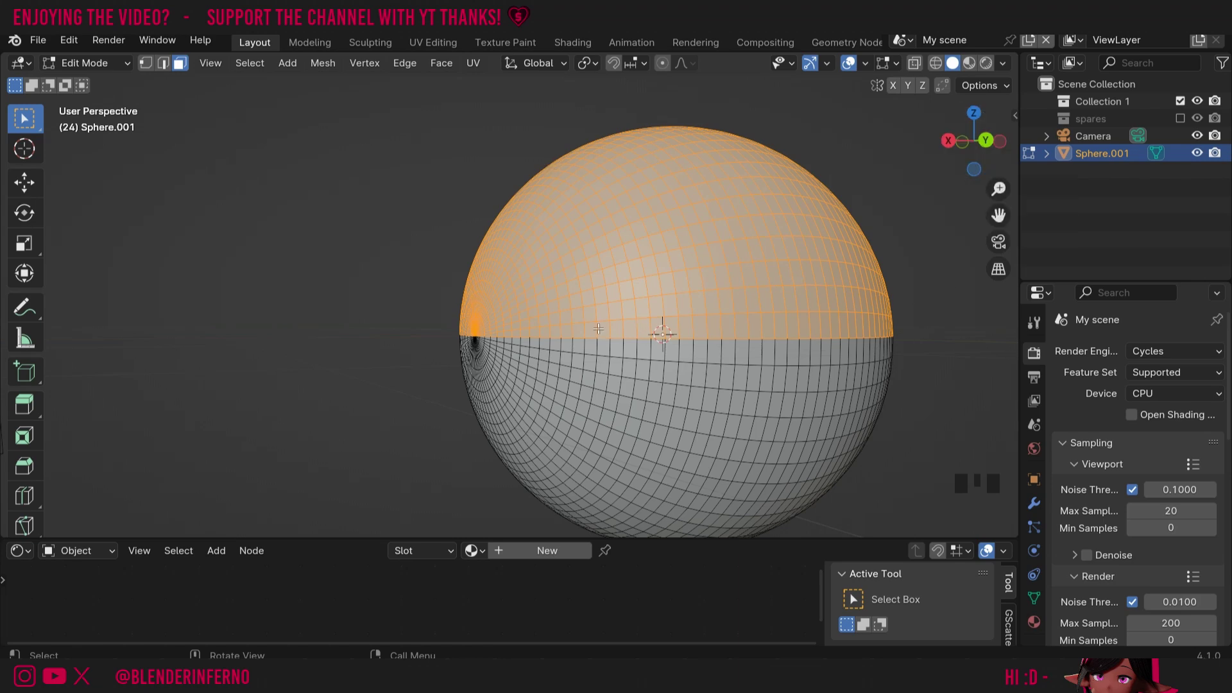
- Select the top hemisphere's faces and separate them into their own object
key("r")
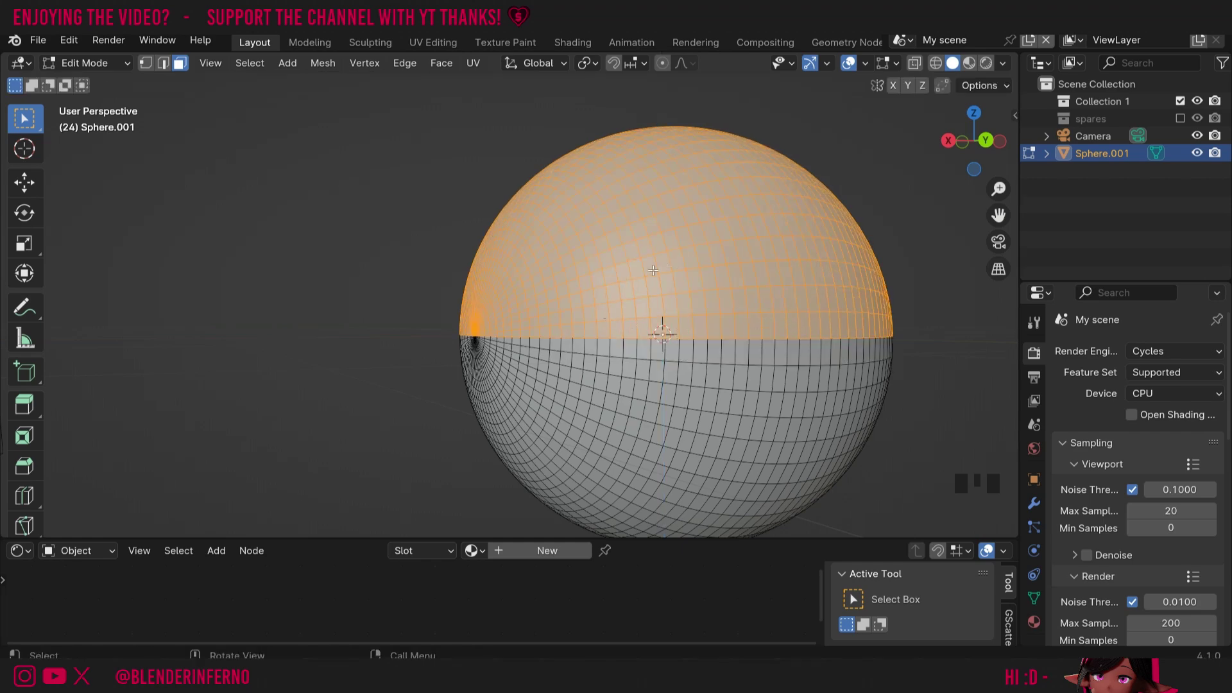
left_click_drag(639, 269, 734, 562)
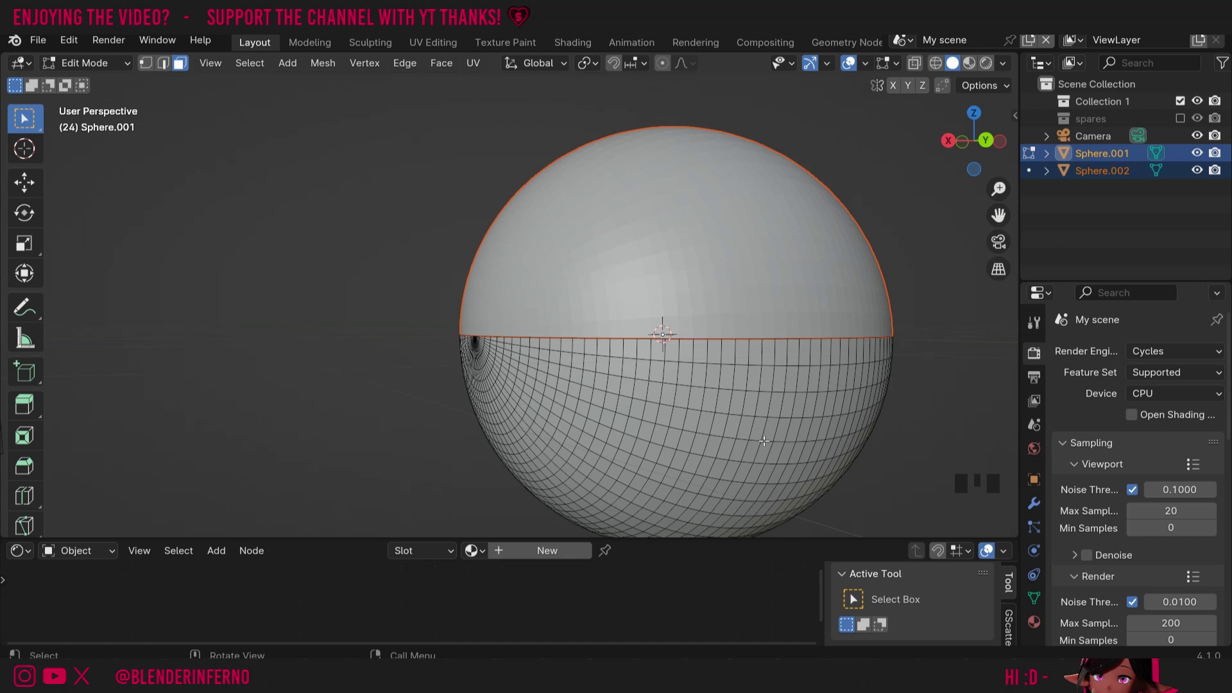
key("Tab")
- Select both sphere pieces with the main sphere active and join them with Ctrl+J
left_click(921, 265)
left_click(780, 272)
left_click(680, 401)
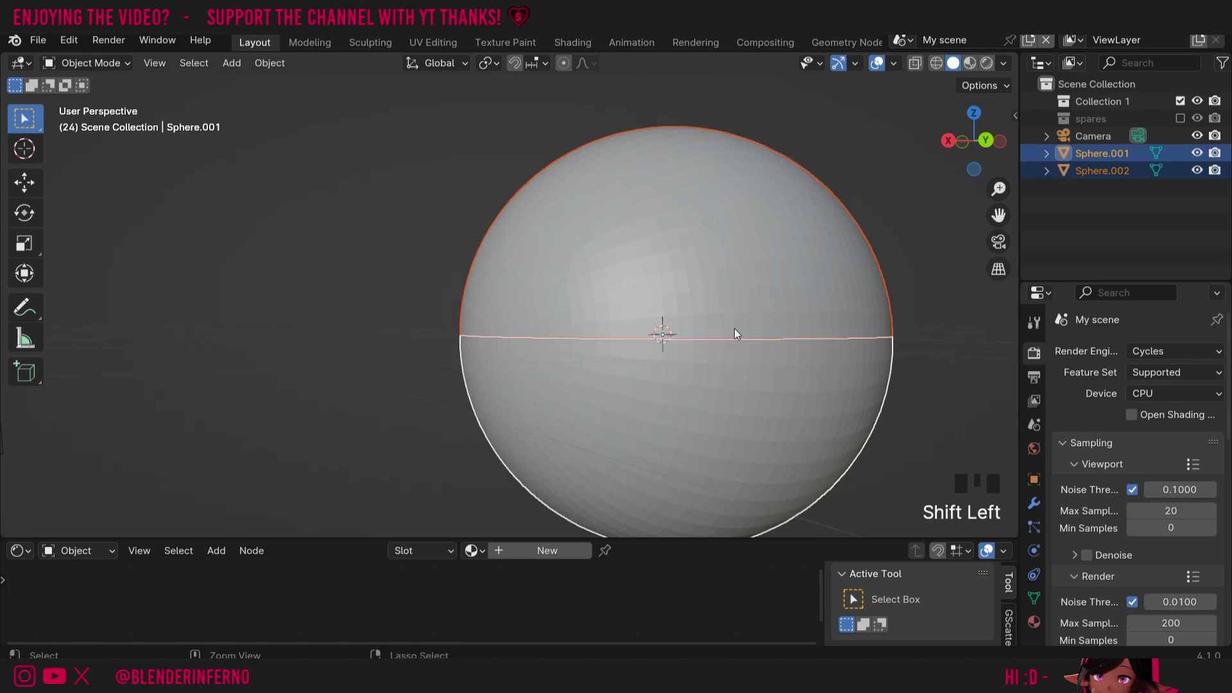
key("ctrl+j")
- Rotate the top hemisphere slightly, select the whole mesh and merge vertices by distance
key("Tab")
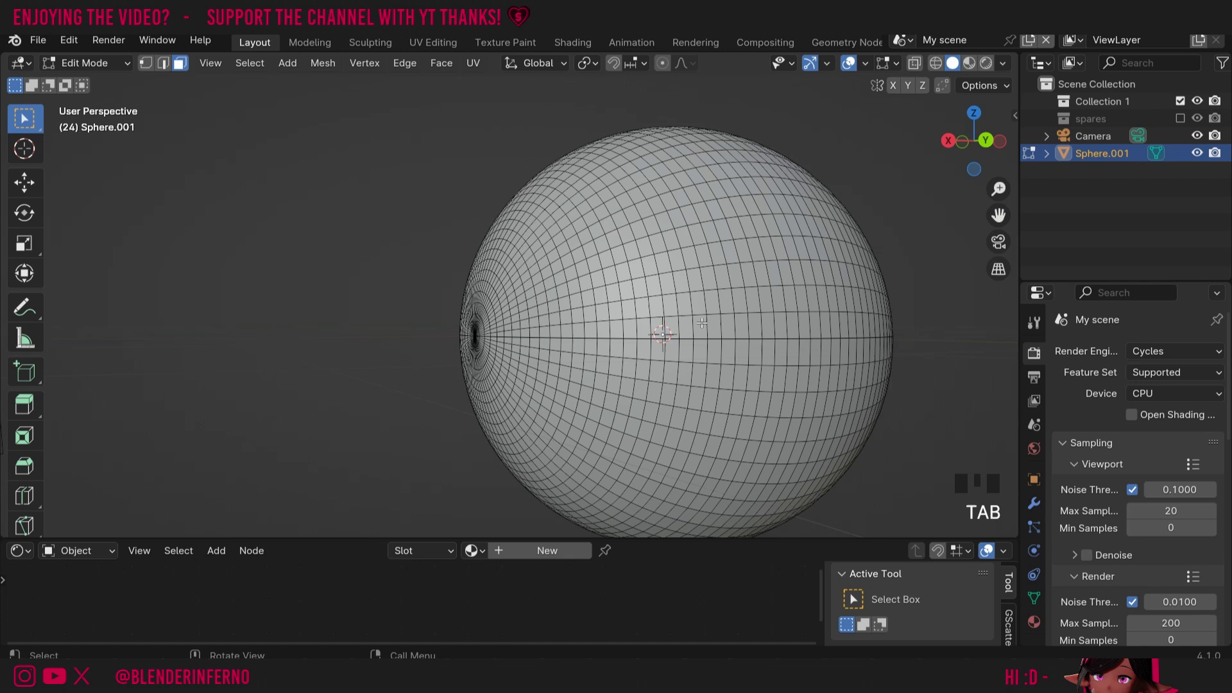
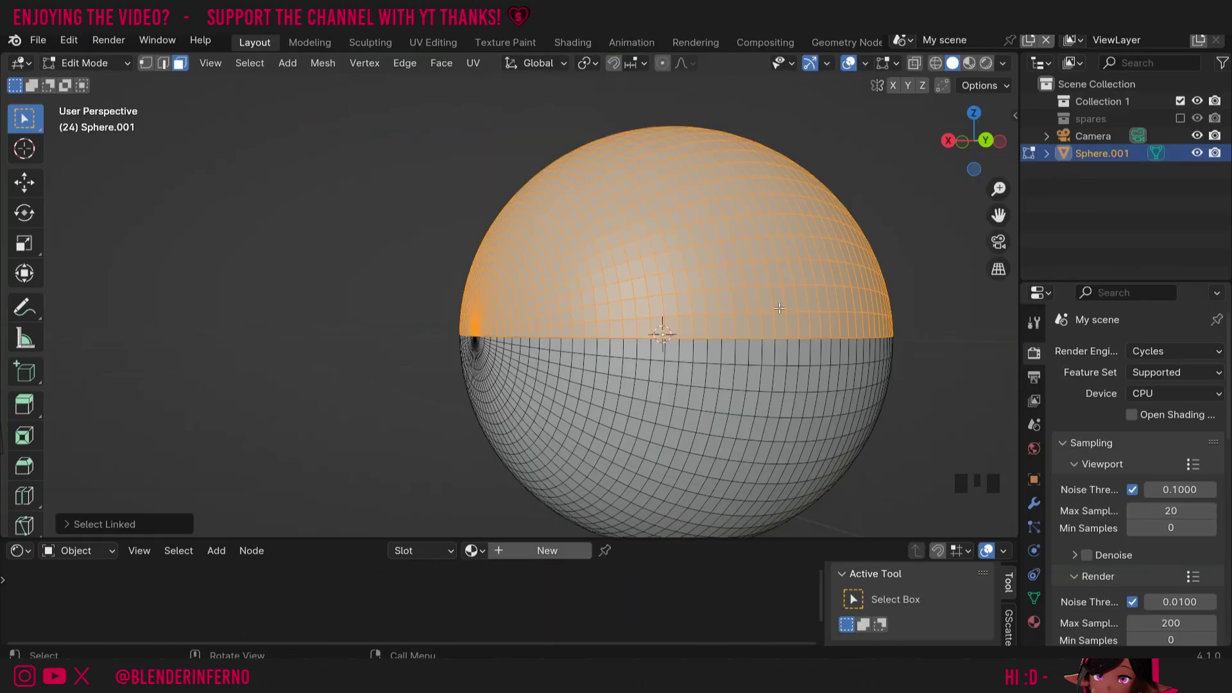
key("r")
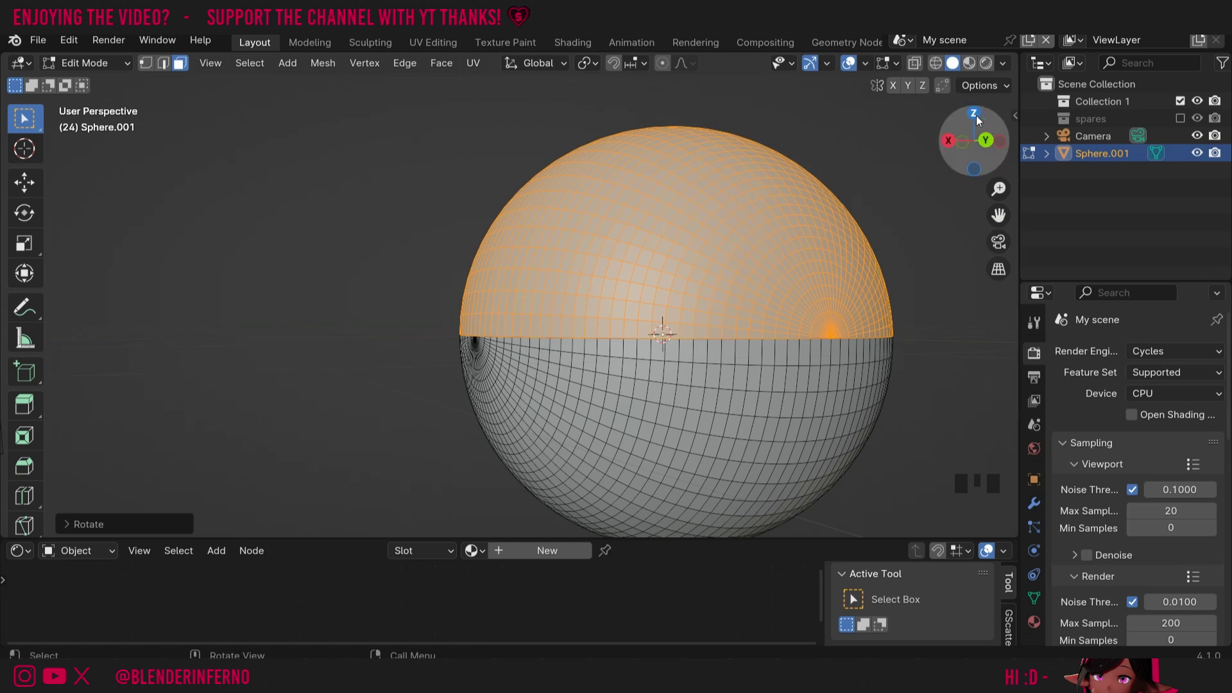
left_click(947, 145)
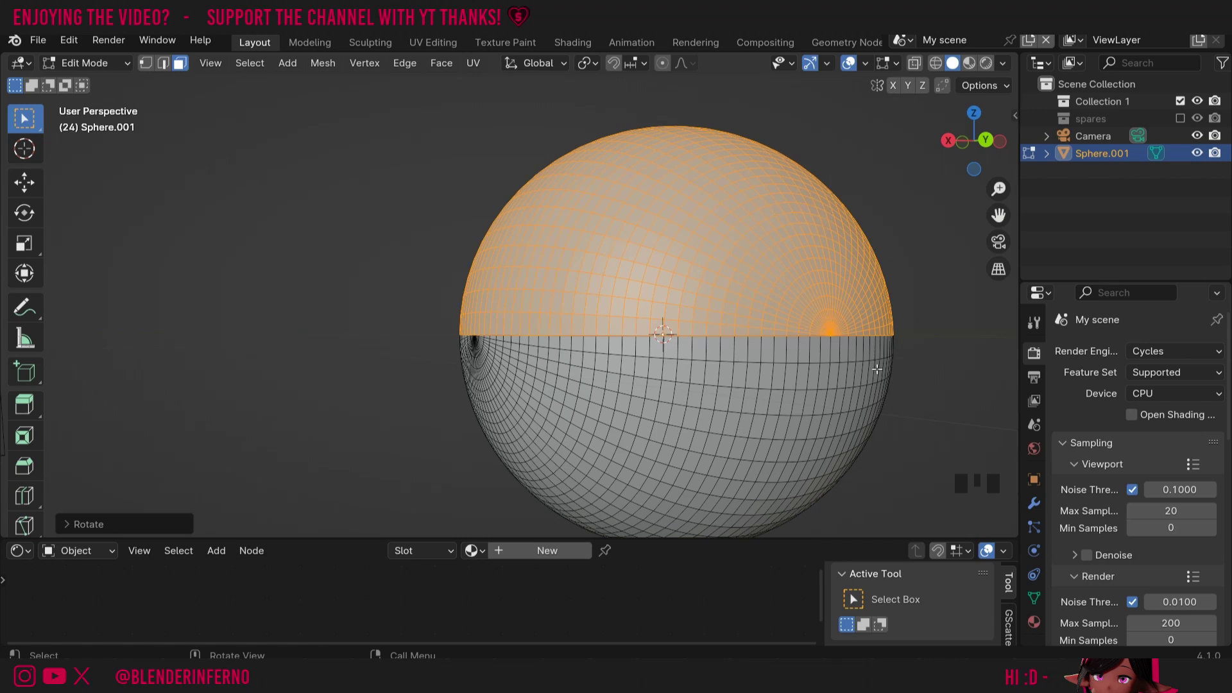
key("a")
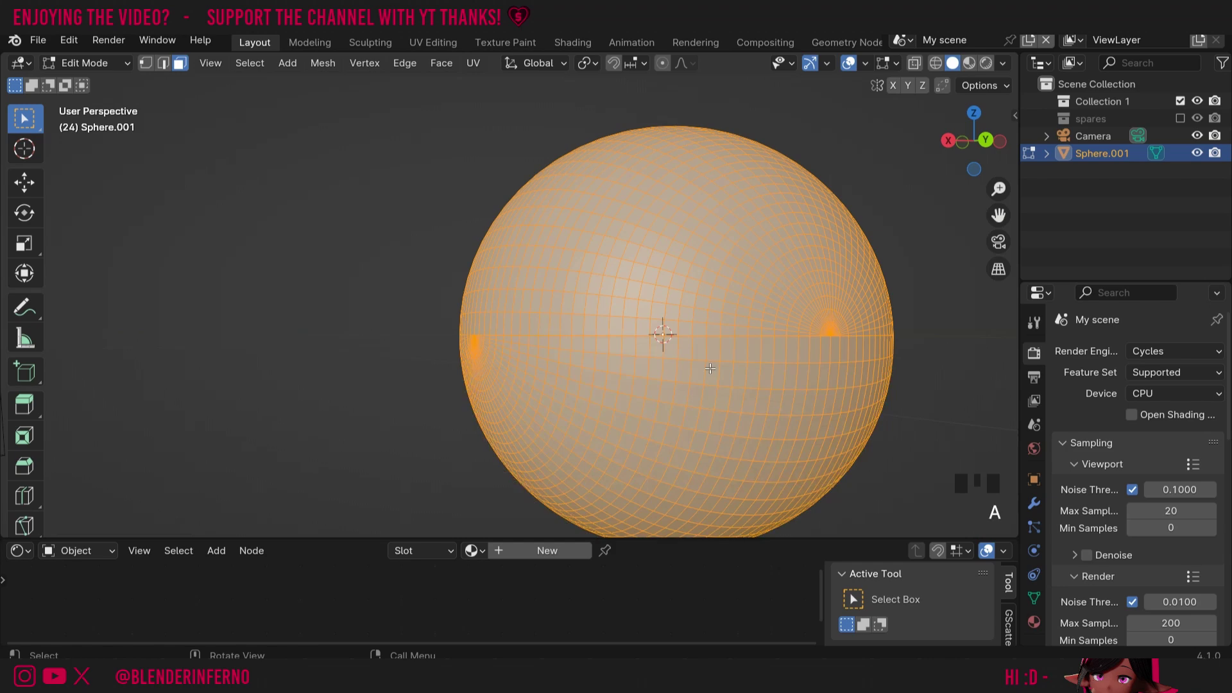
key("m")
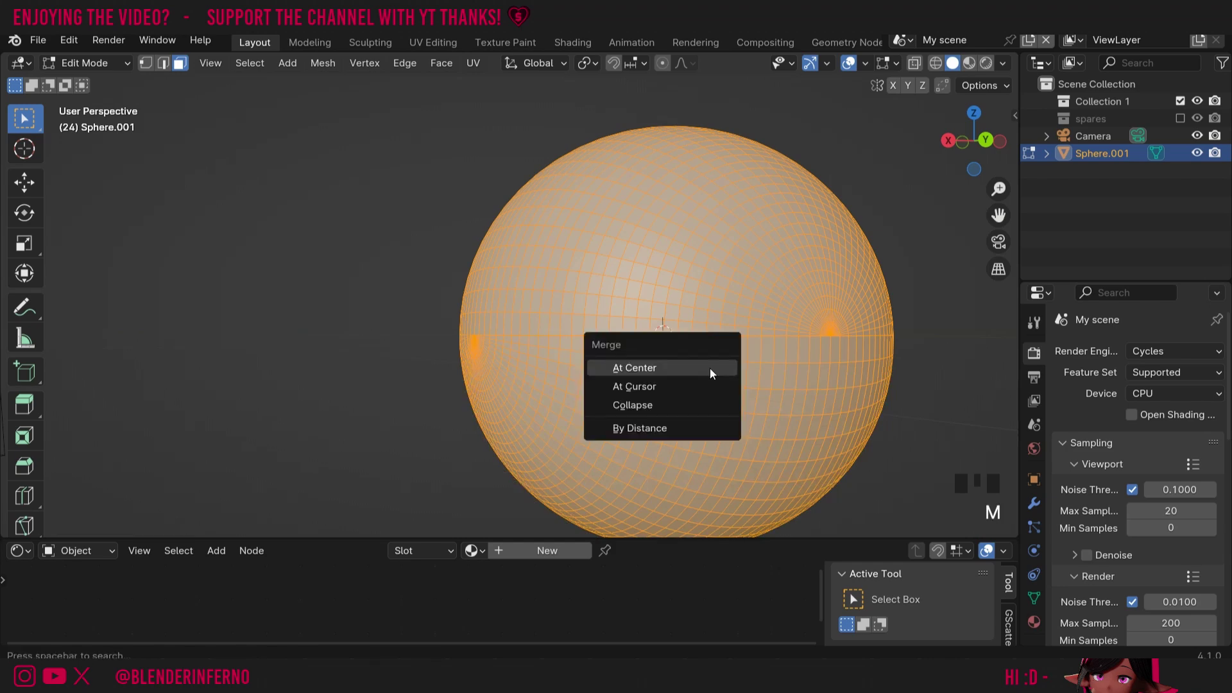
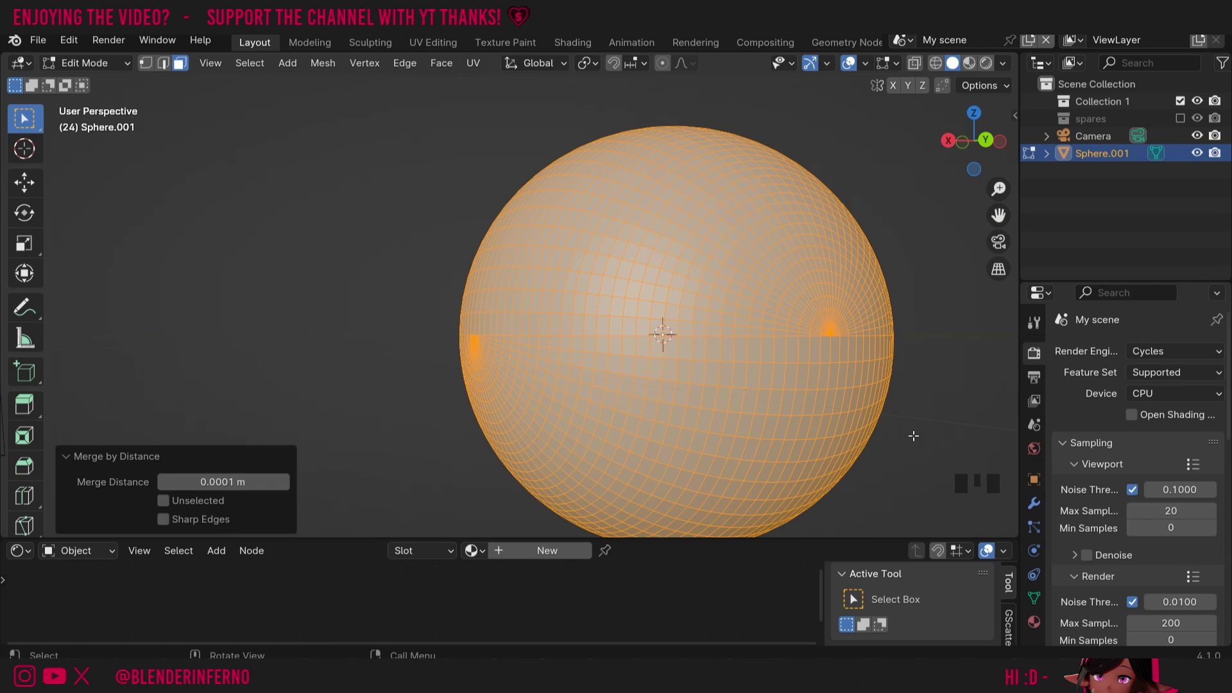
scroll("up", 3)
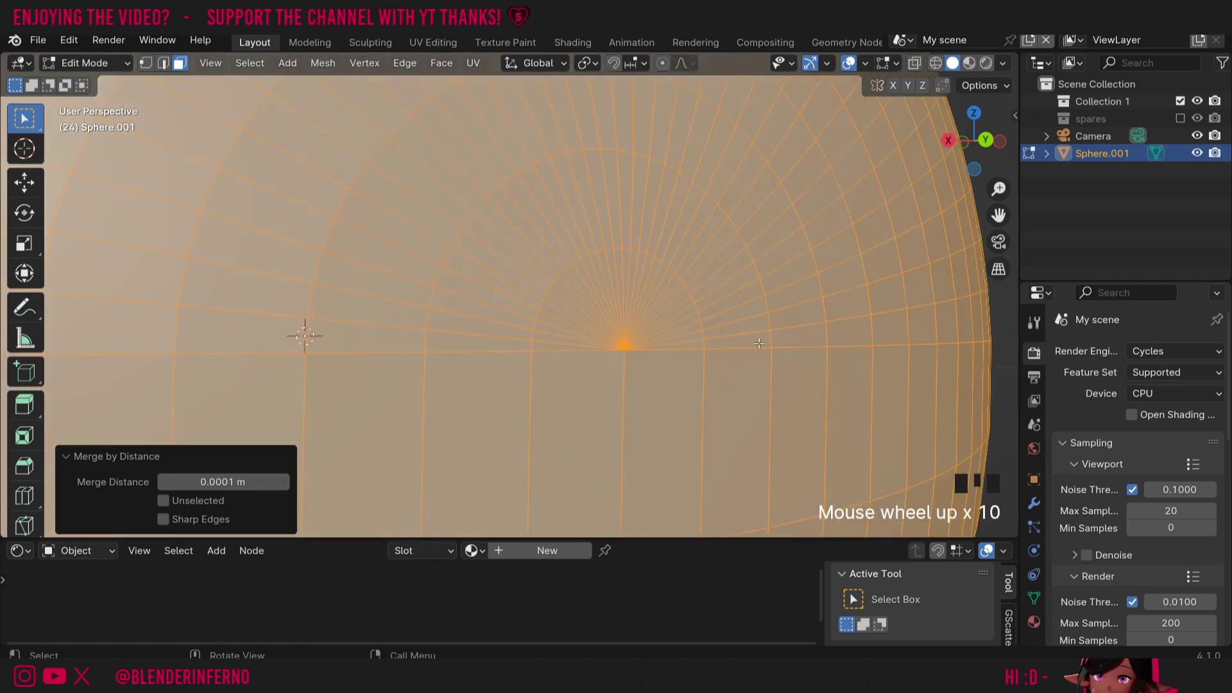
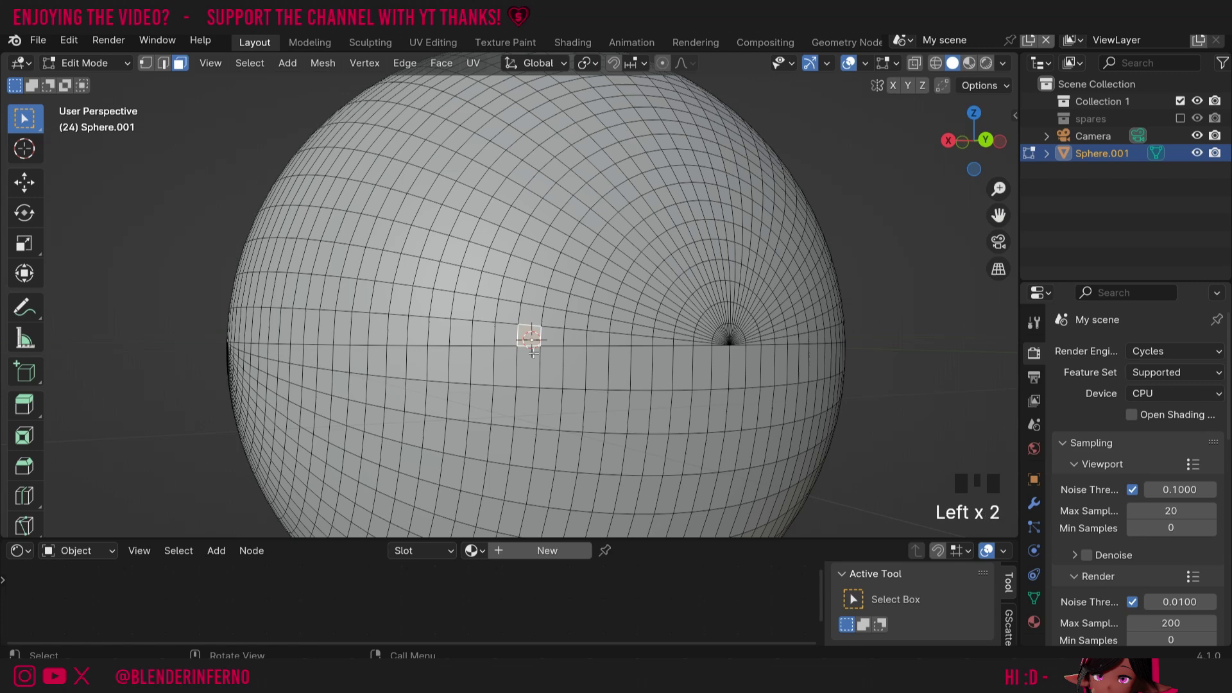
key("g")
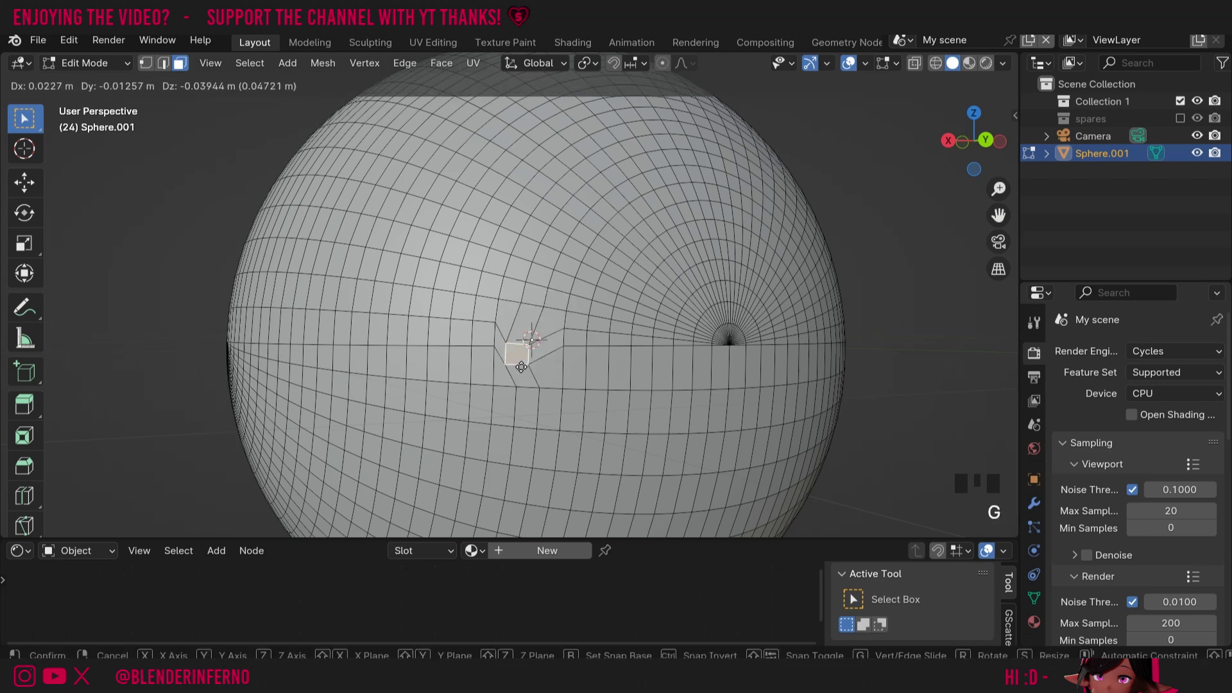
key("l")
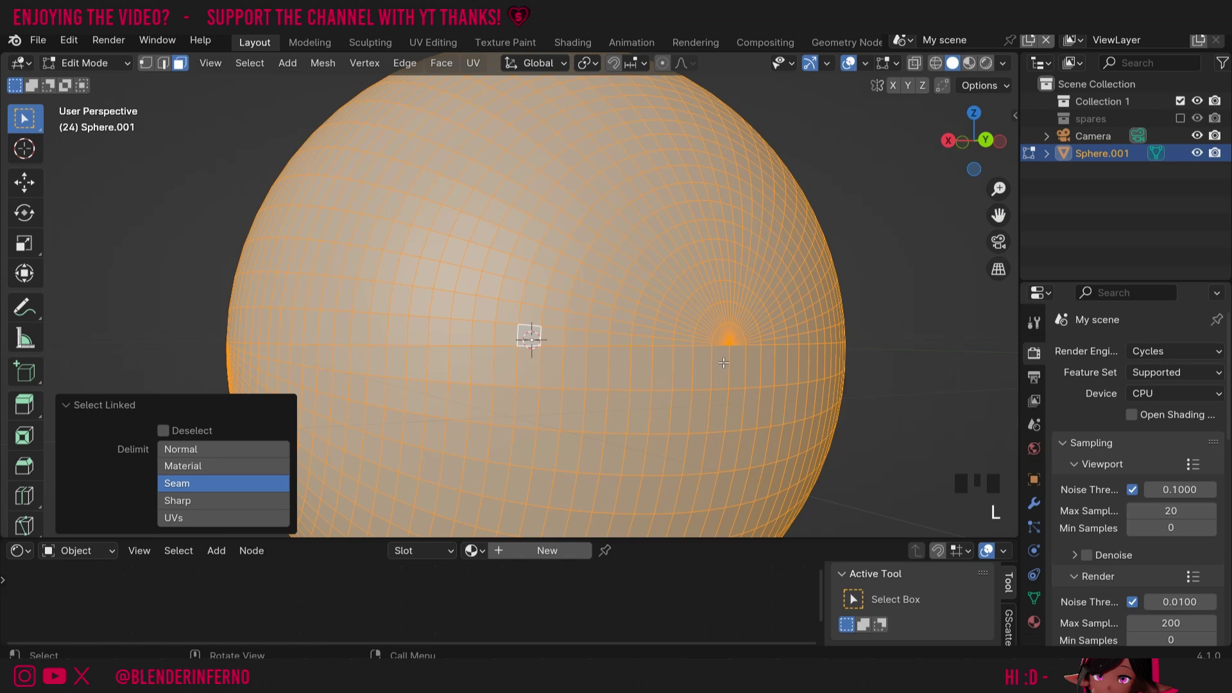
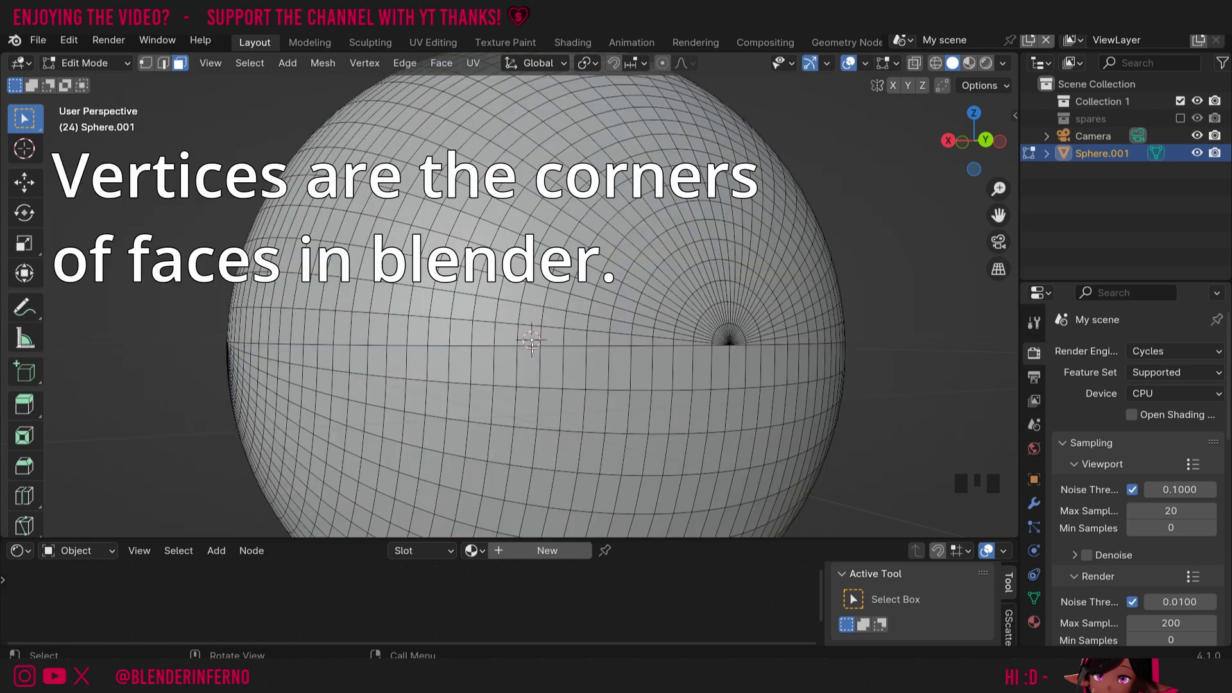
scroll("up", 3)
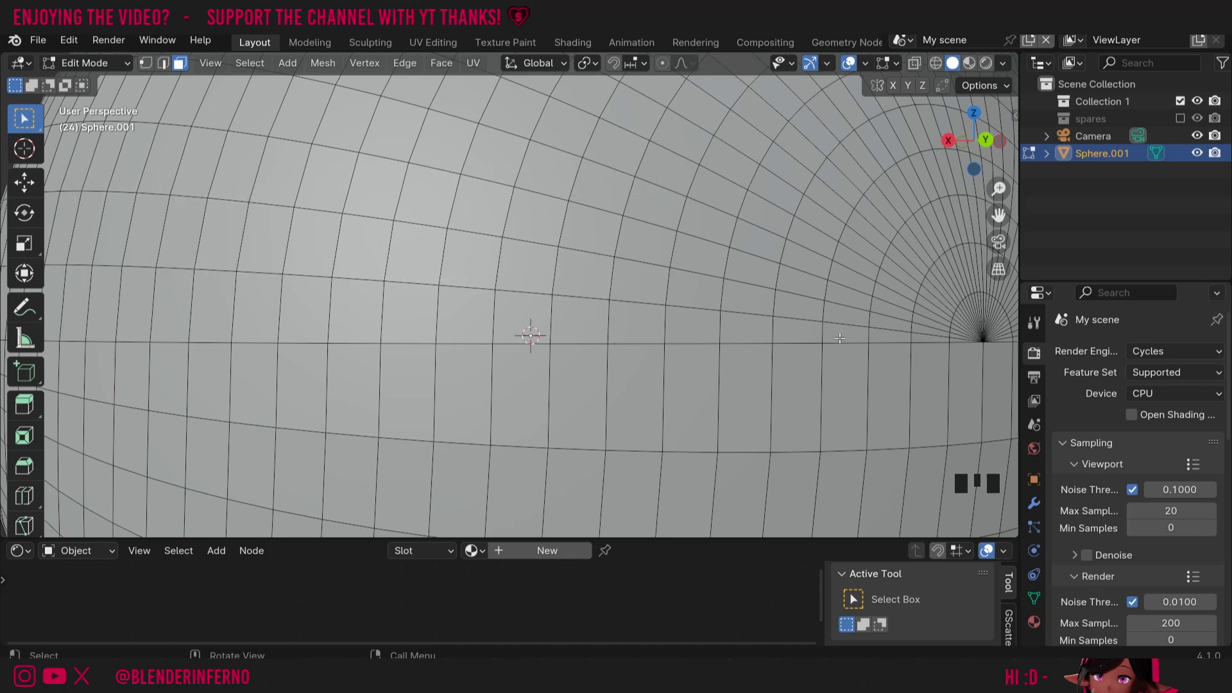
key("Left")
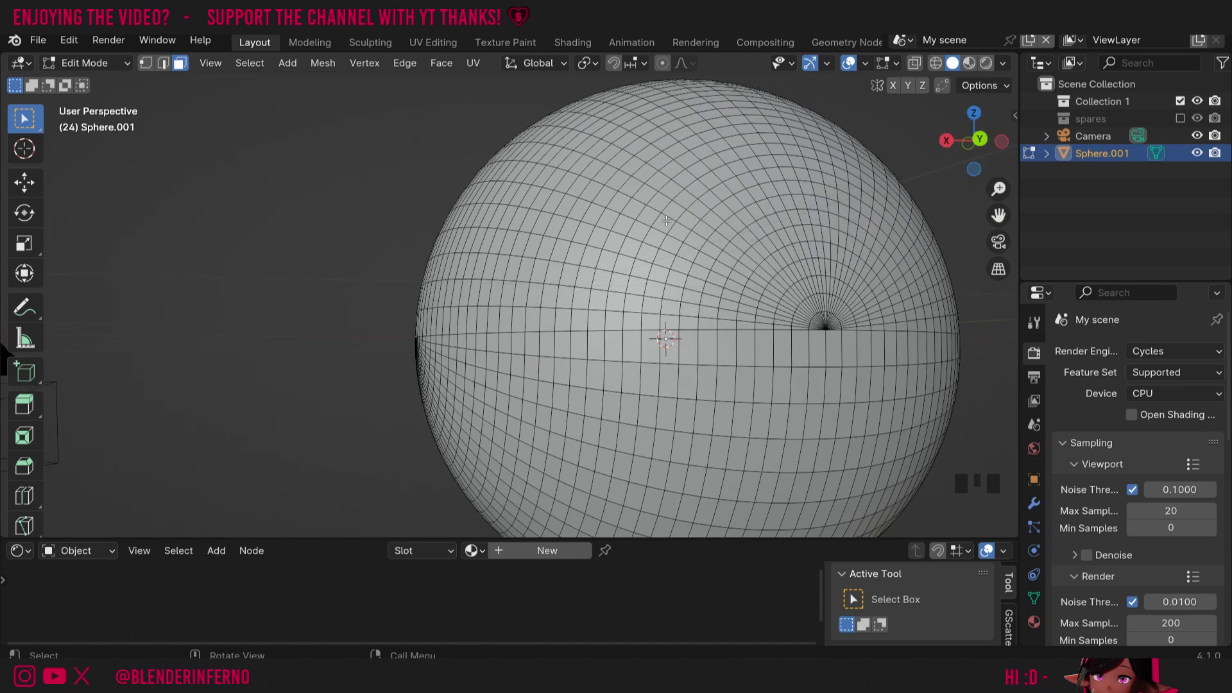
key("3")
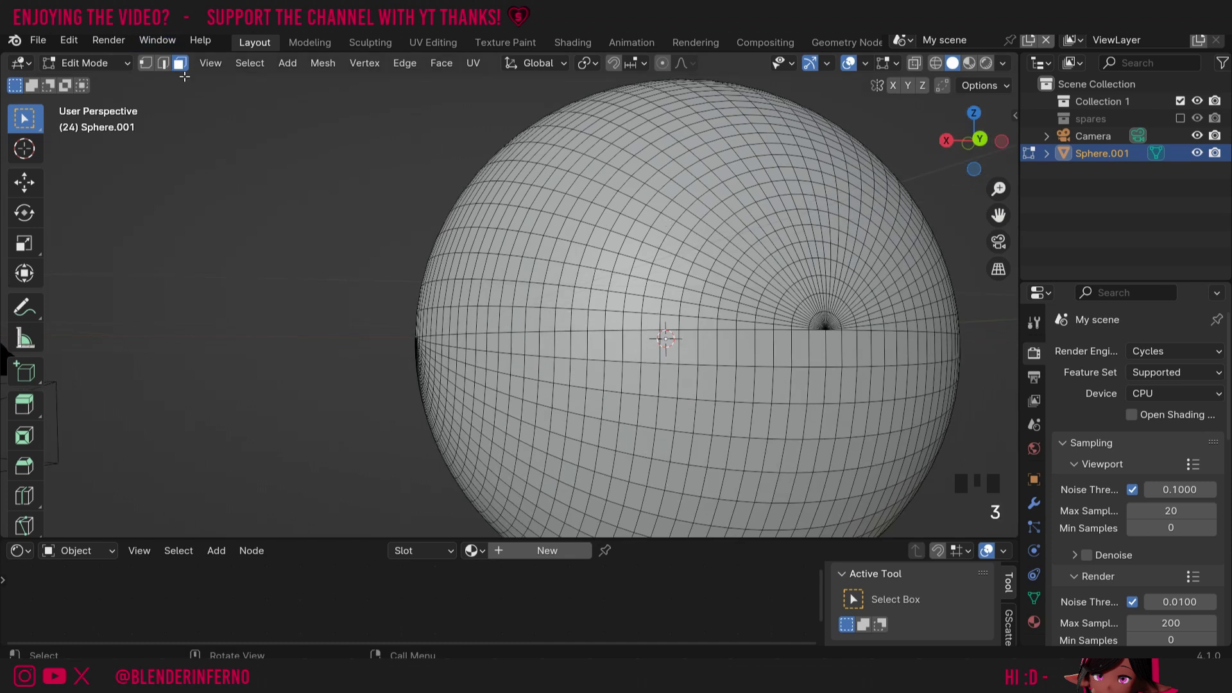
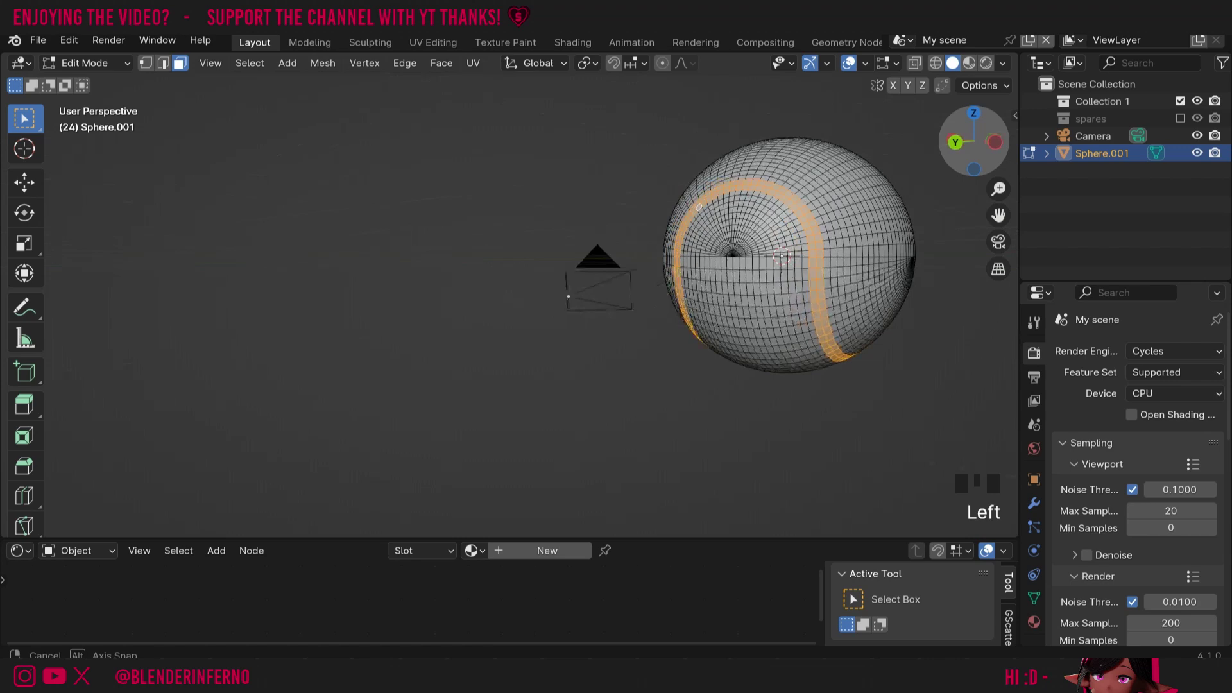
- Zoom in while selecting the curving seam band of faces across the sphere
scroll("up", 3)
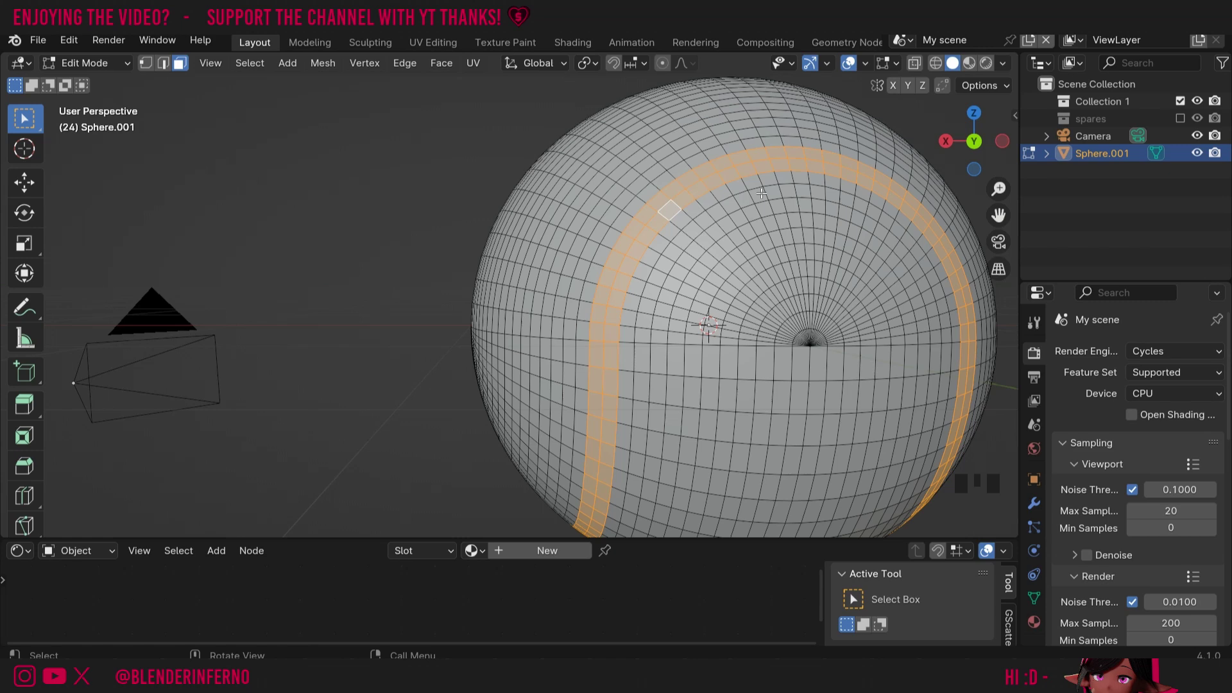
- Extrude the seam faces inward along their normals to form a recessed groove
key("alt+e")
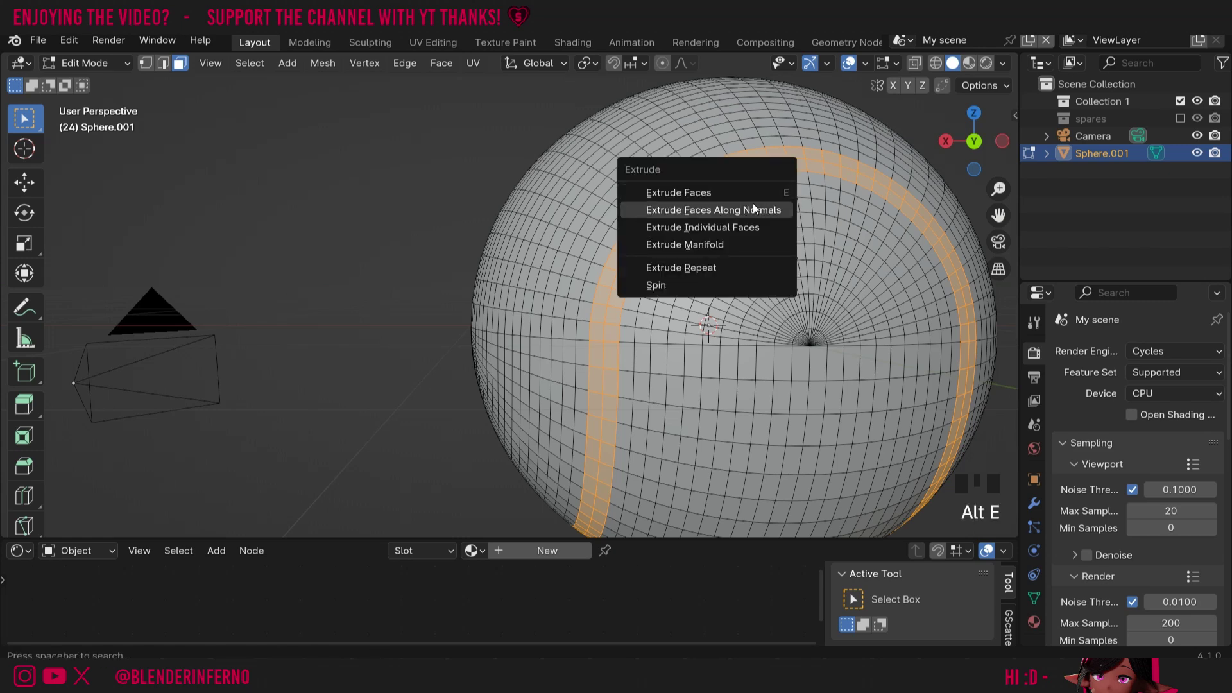
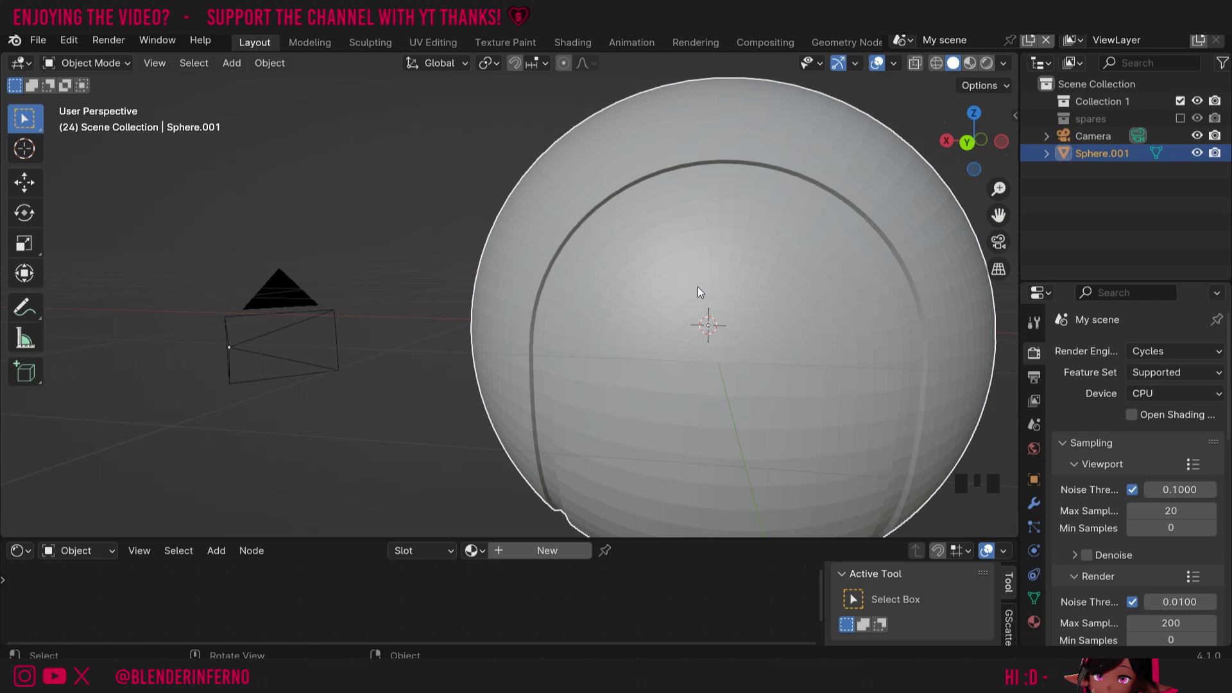
left_click_drag(702, 293, 994, 145)
- Shade the ball smooth by angle with sharp edges kept and attach a modifier
left_click(976, 137)
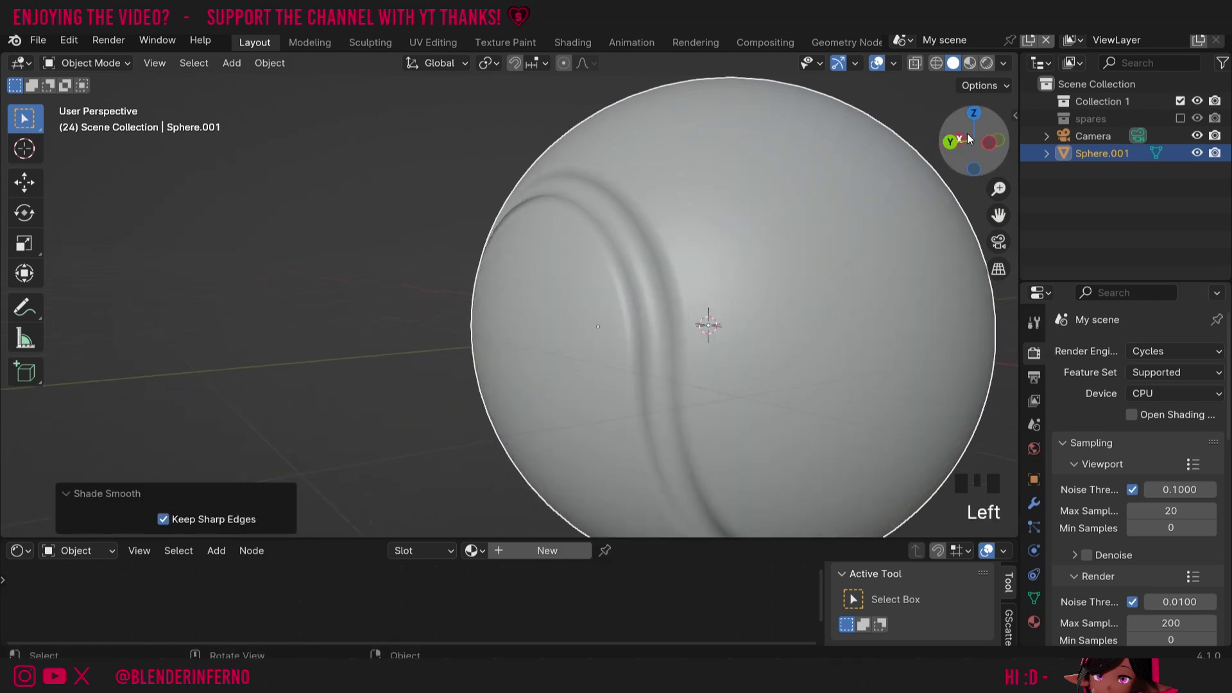
scroll("up", 3)
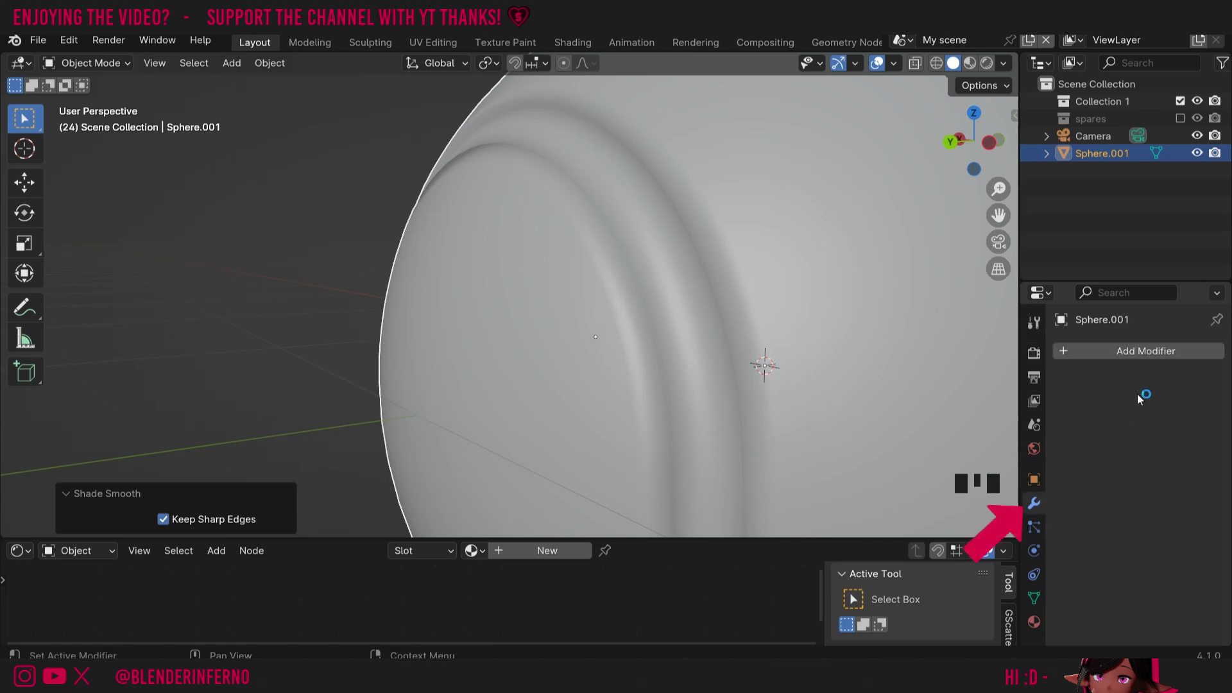
left_click_drag(1132, 350, 1113, 491)
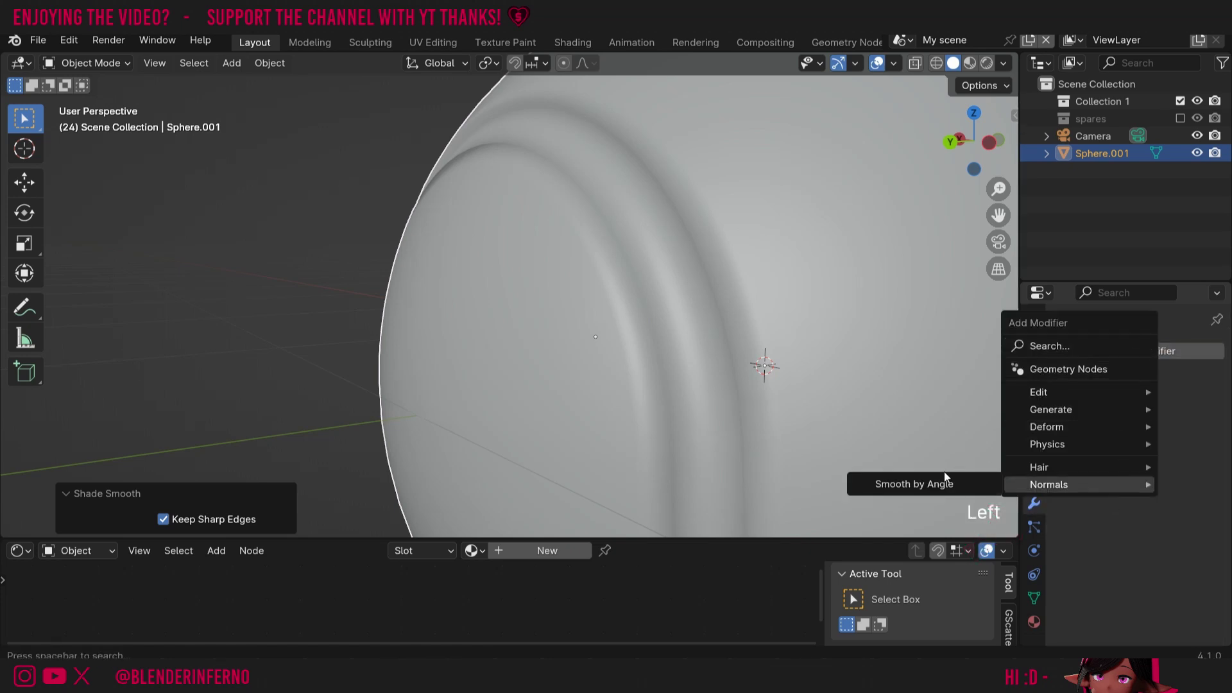
left_click(947, 492)
- Bevel the groove's edge loops with extra segments and return to Object Mode
scroll("down", 3)
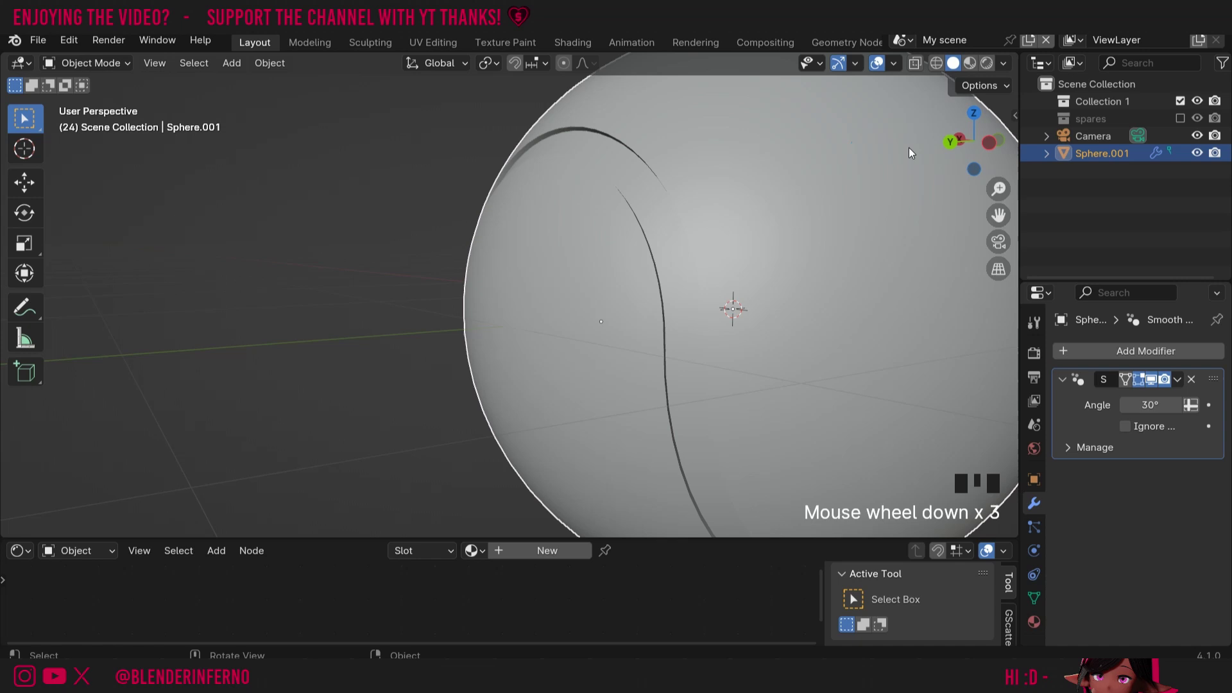
scroll("up", 3)
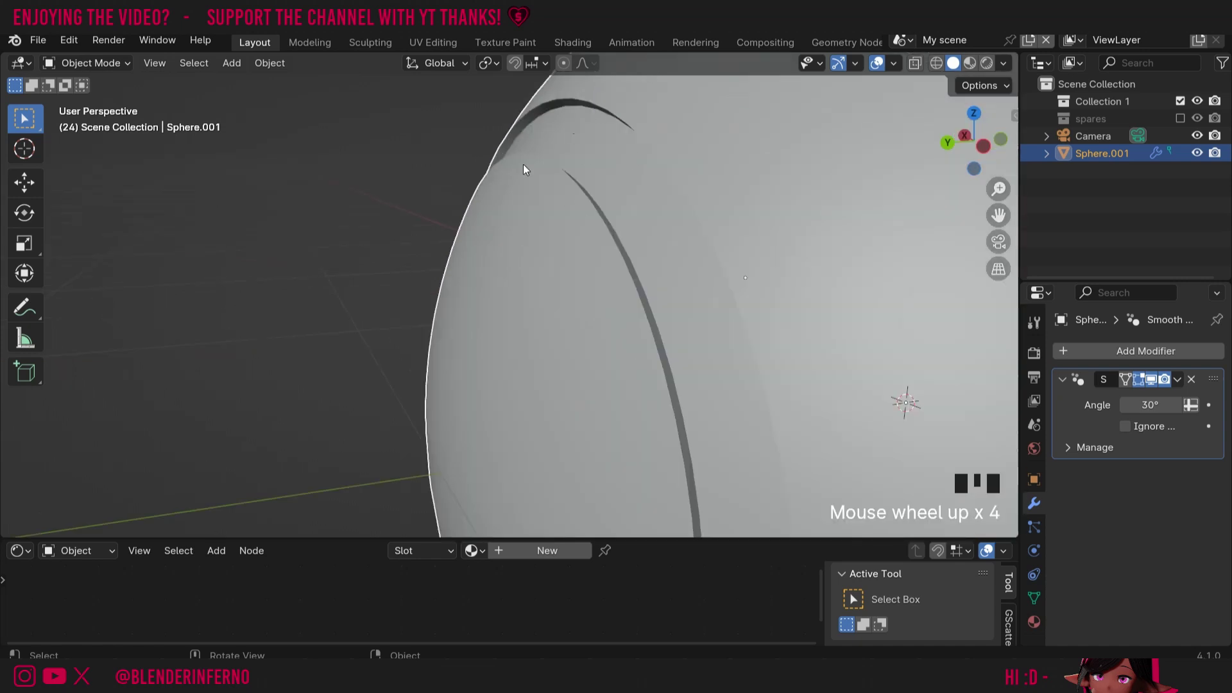
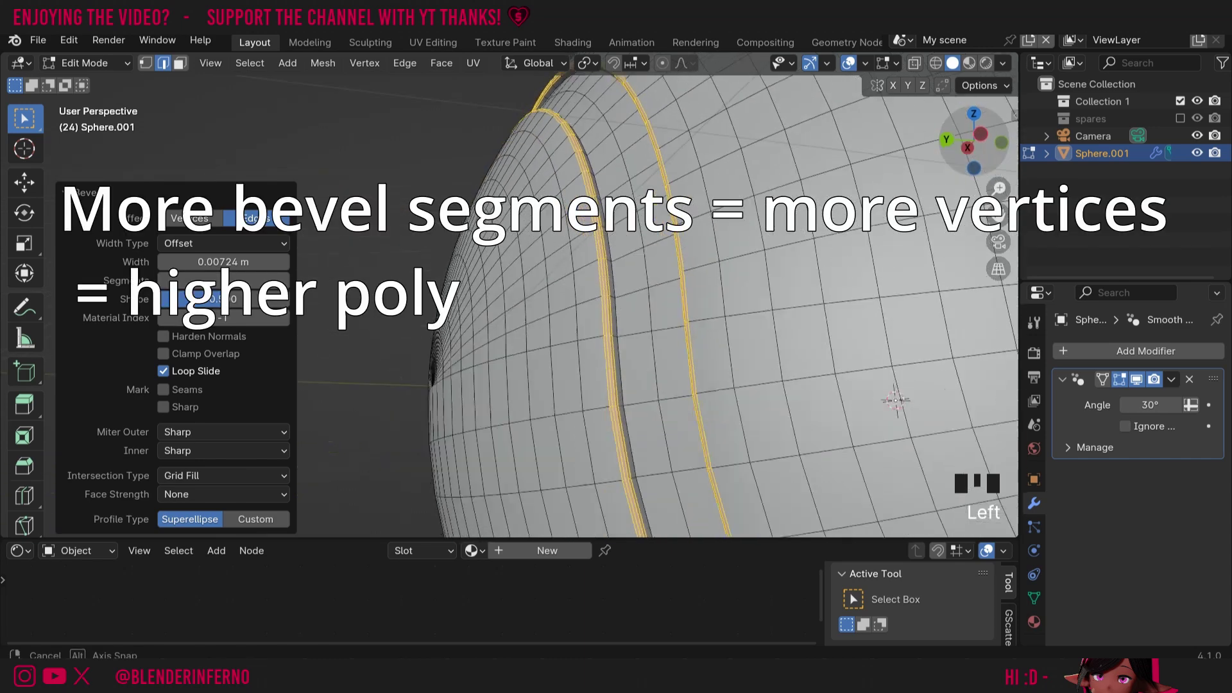
scroll("down", 3)
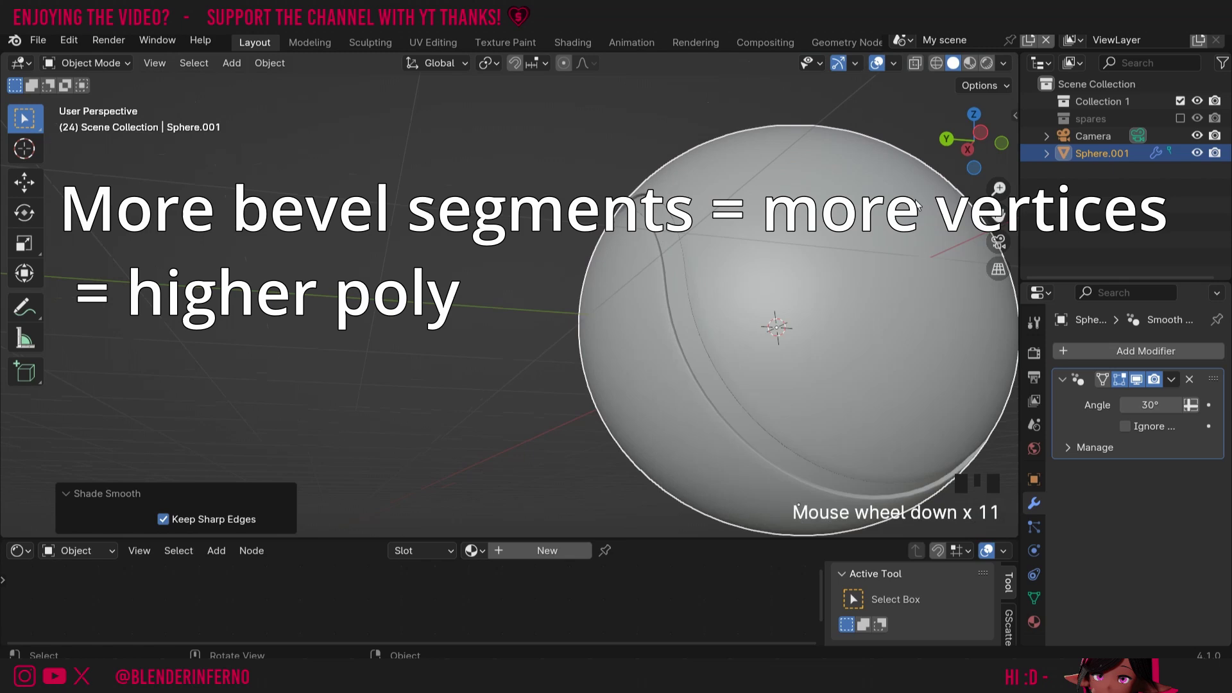
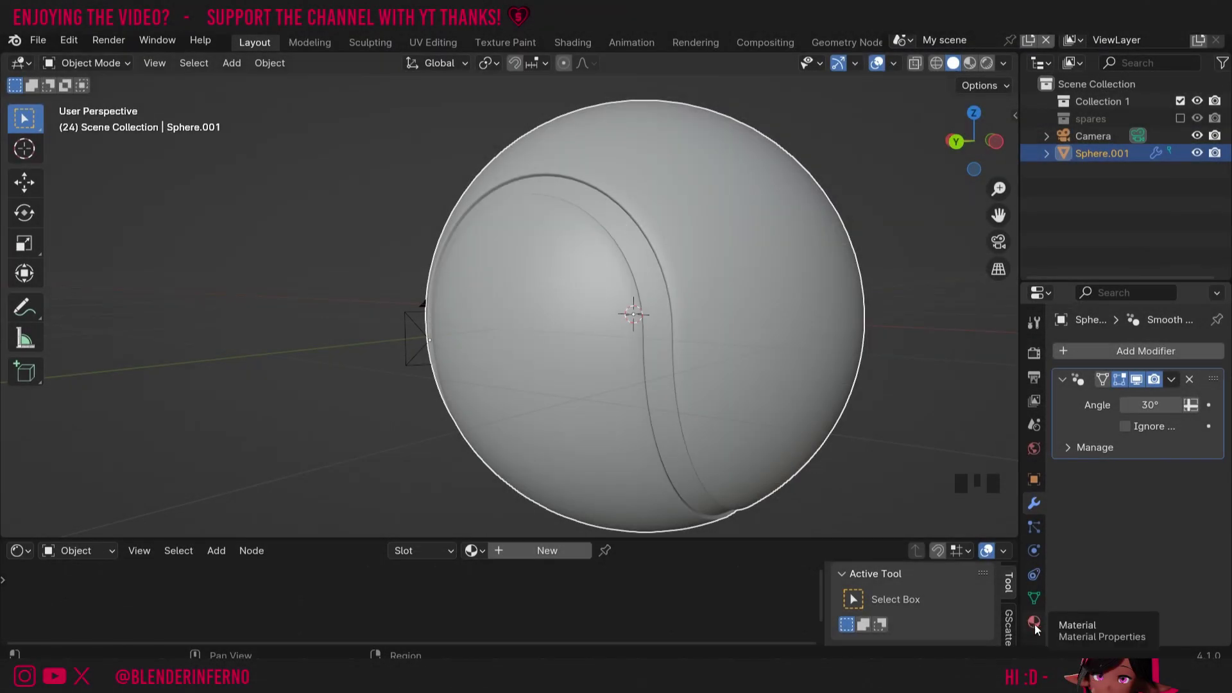
- Create a new material on the ball and give it a light green base colour
left_click(1038, 631)
left_click_drag(1118, 425, 1168, 536)
left_click(1170, 535)
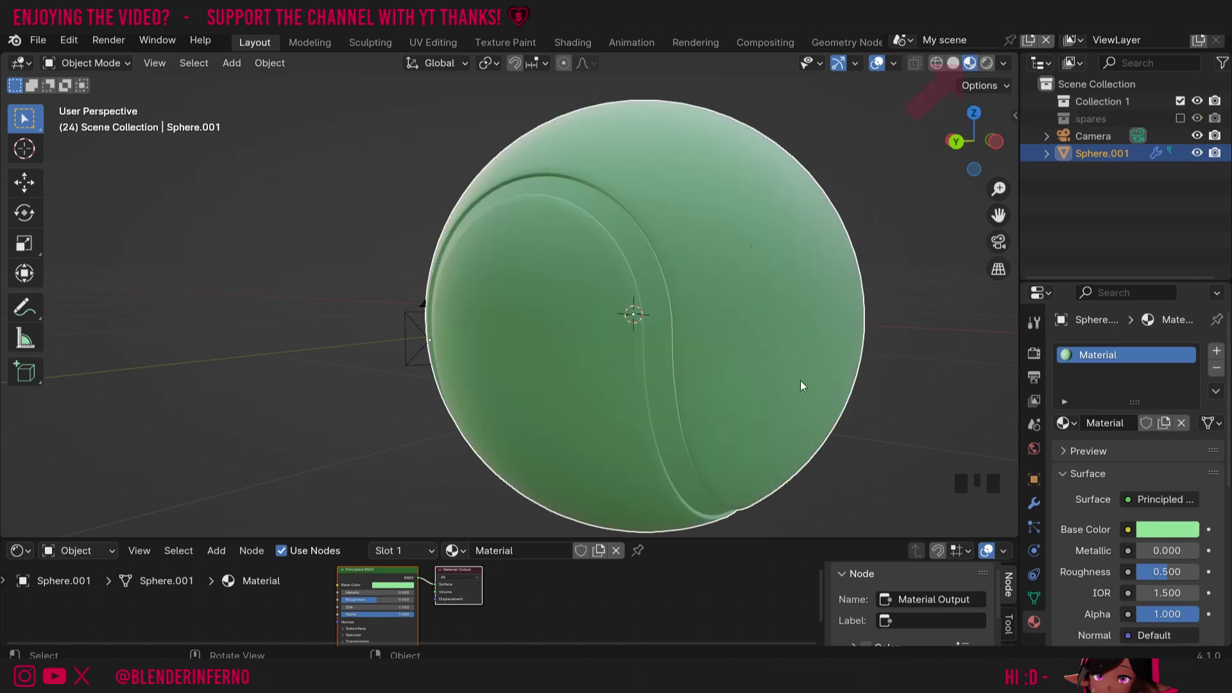
left_click(1168, 528)
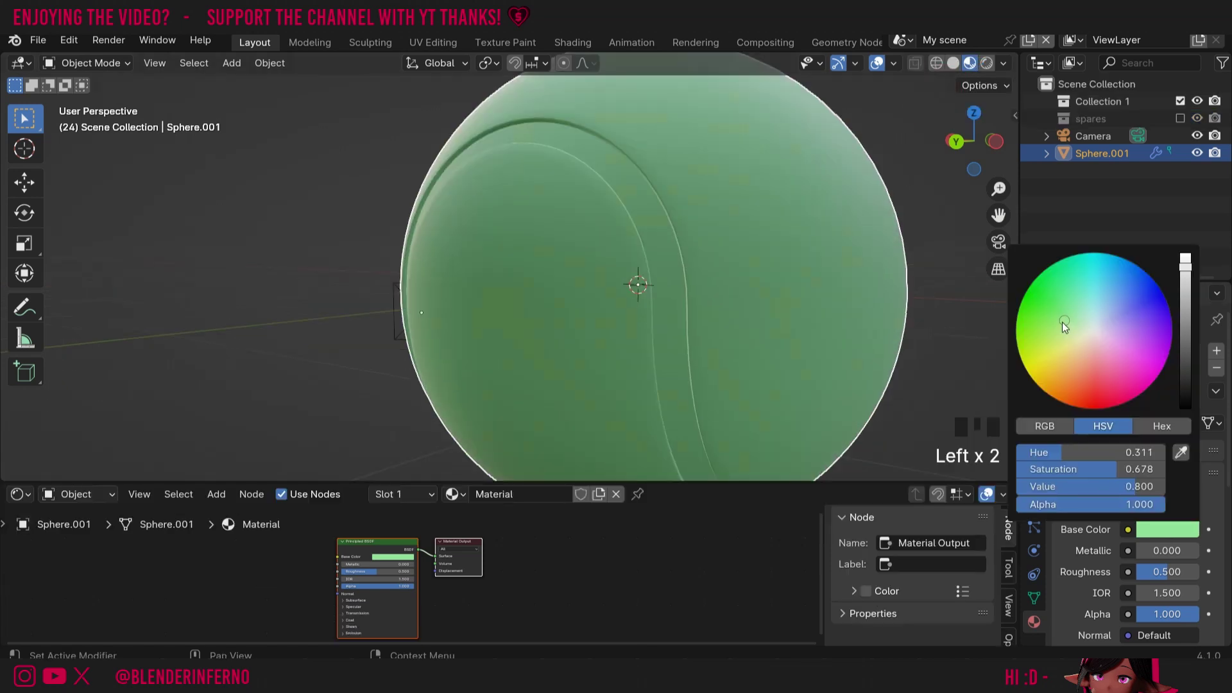
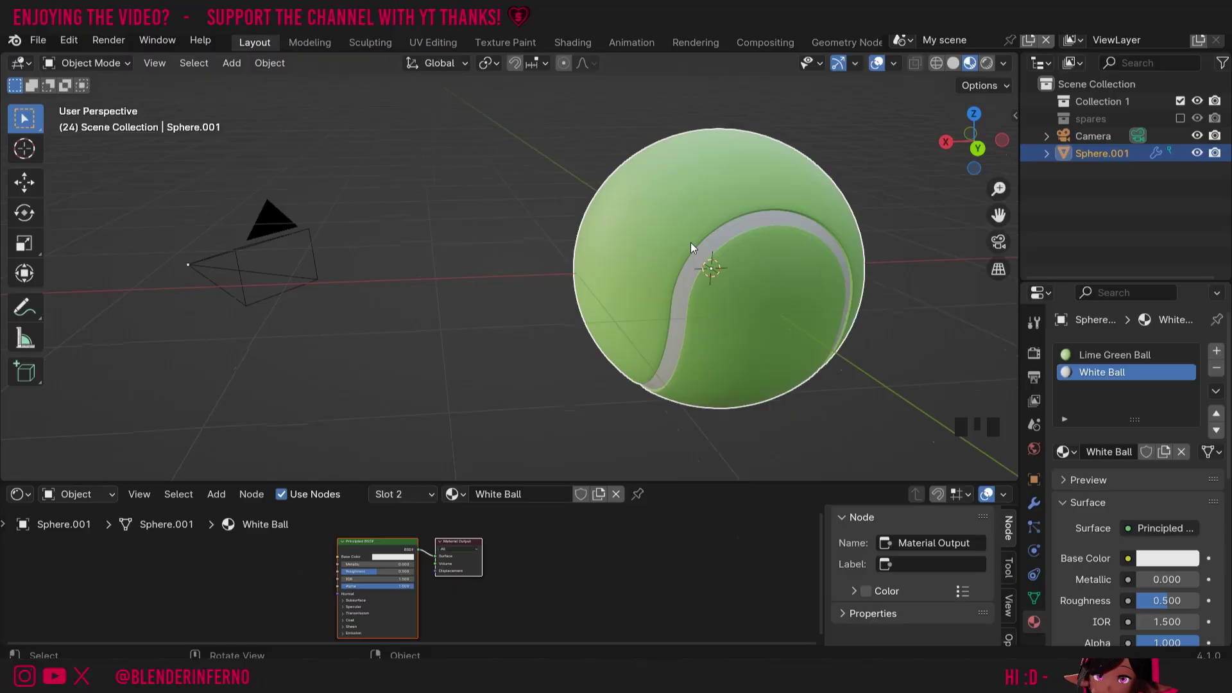
- Orbit and zoom around the white seam groove, undo a change and deselect the ball
scroll("down", 3)
left_click_drag(484, 431, 401, 553)
scroll("up", 3)
scroll("up", 3)
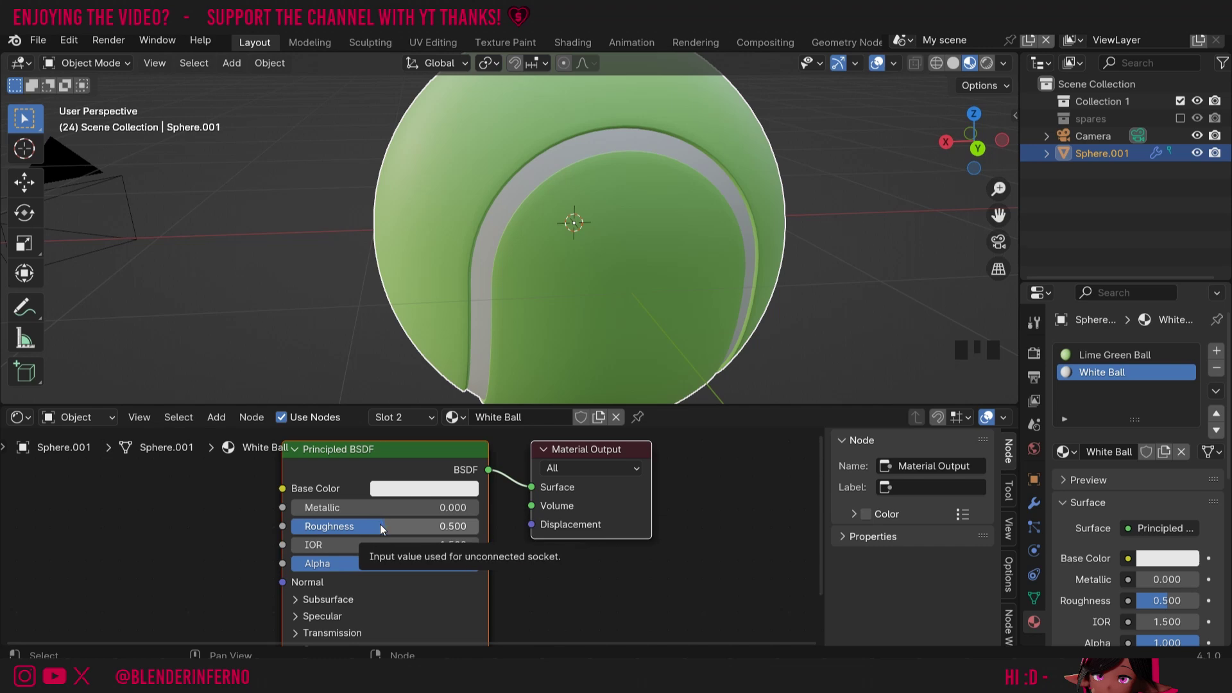
key("ctrl+z")
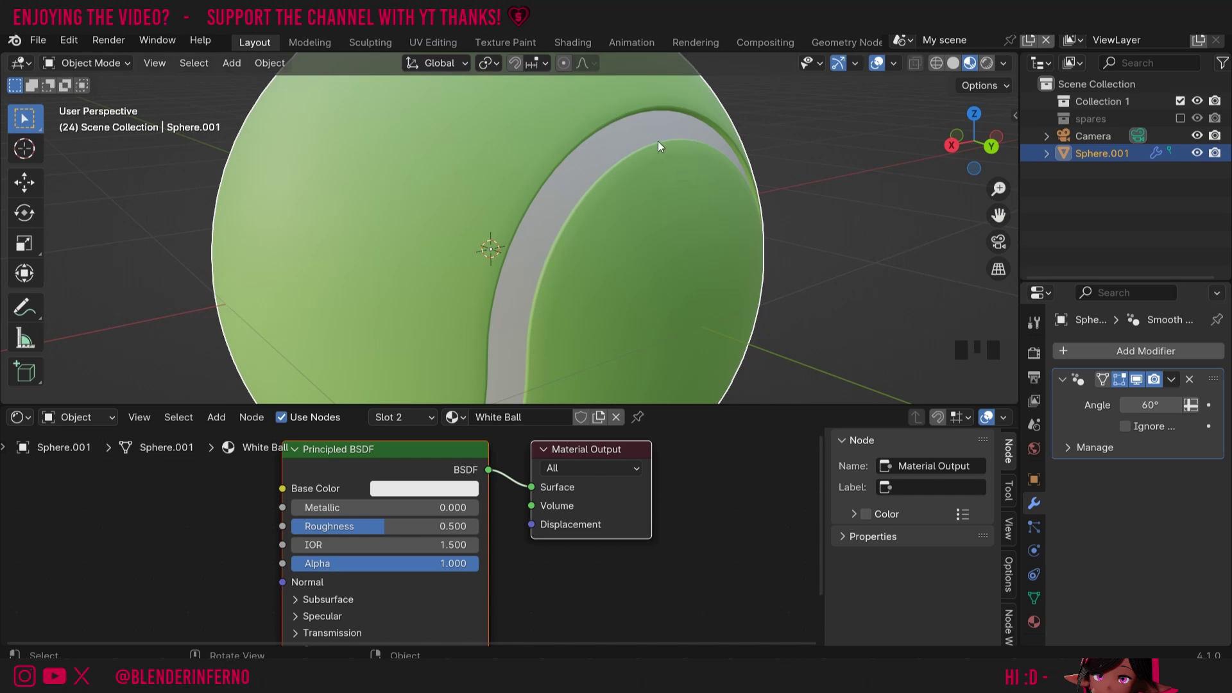
left_click(762, 325)
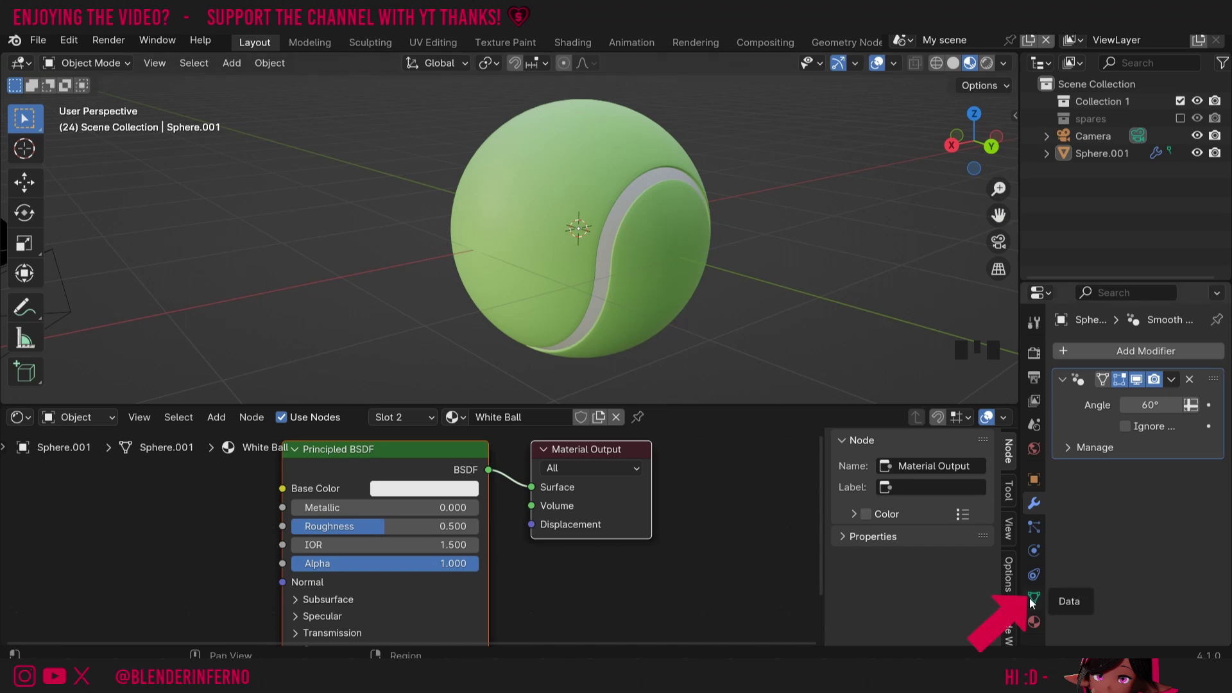
- Add a vertex group and select the Lime Green Ball material's faces in Edit Mode
left_click(1038, 605)
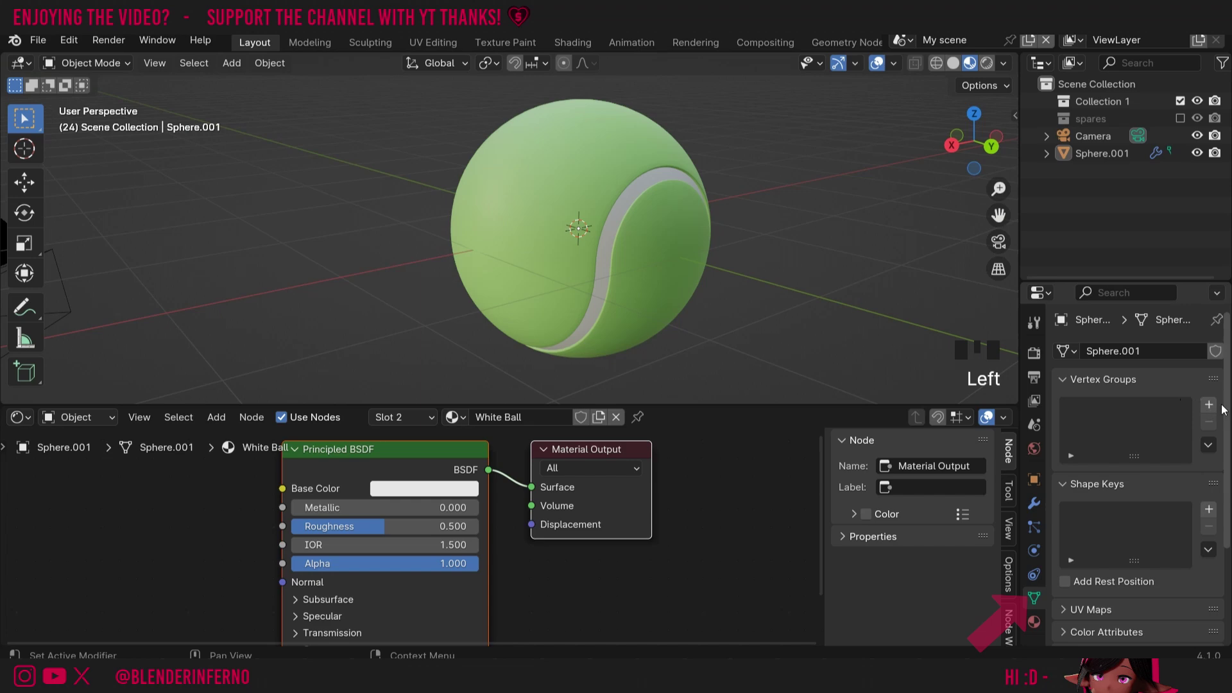
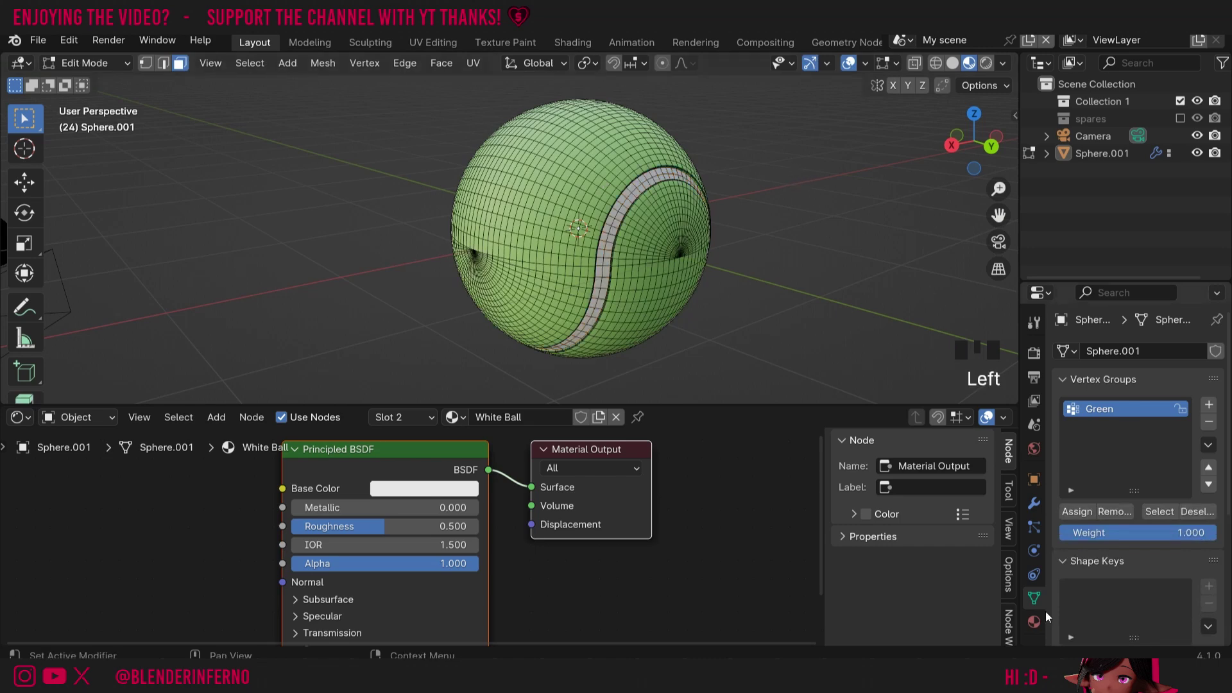
left_click(1044, 608)
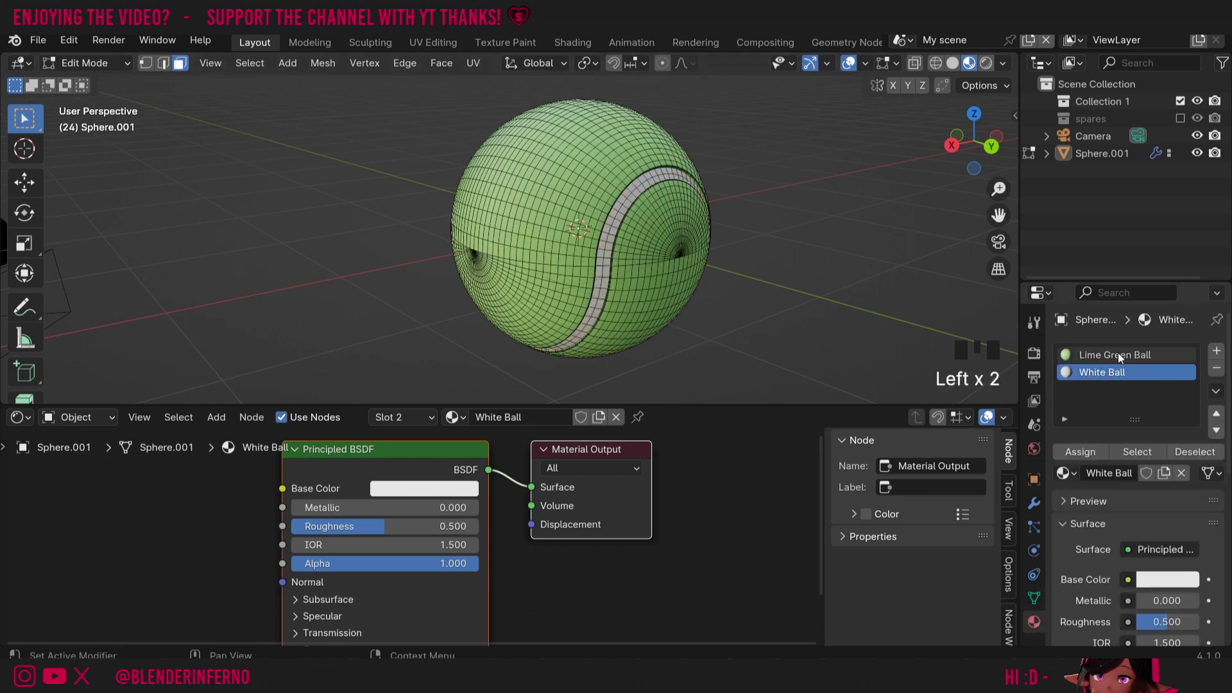
left_click(1123, 360)
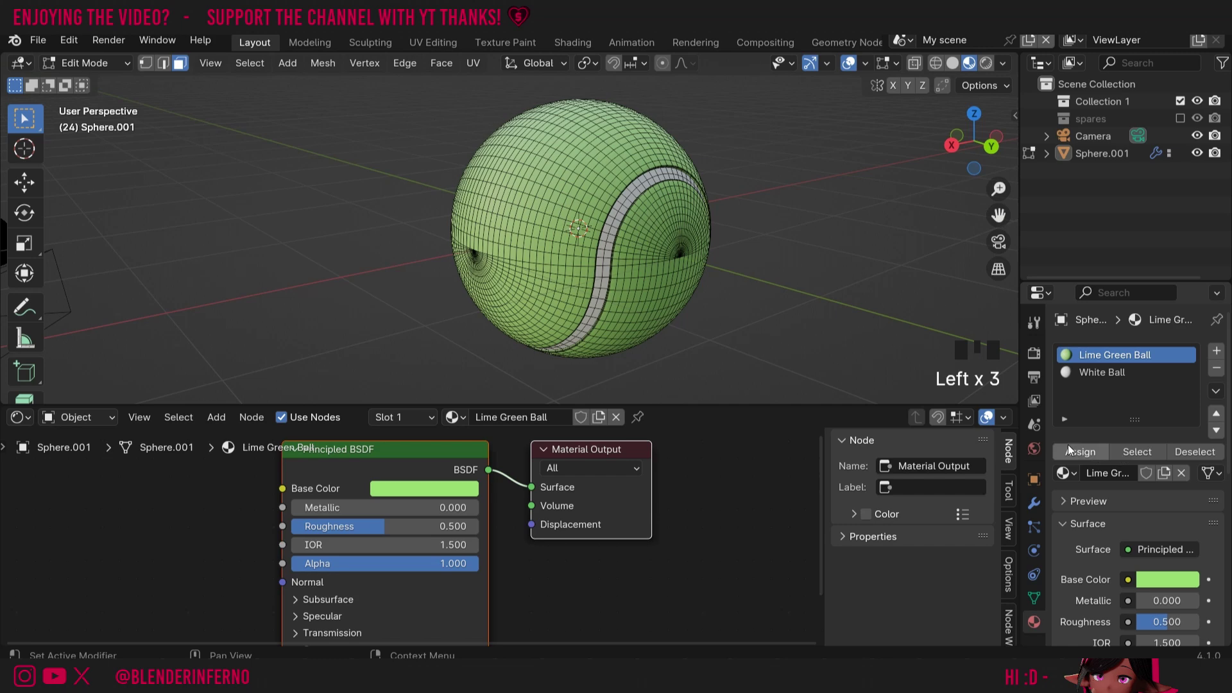
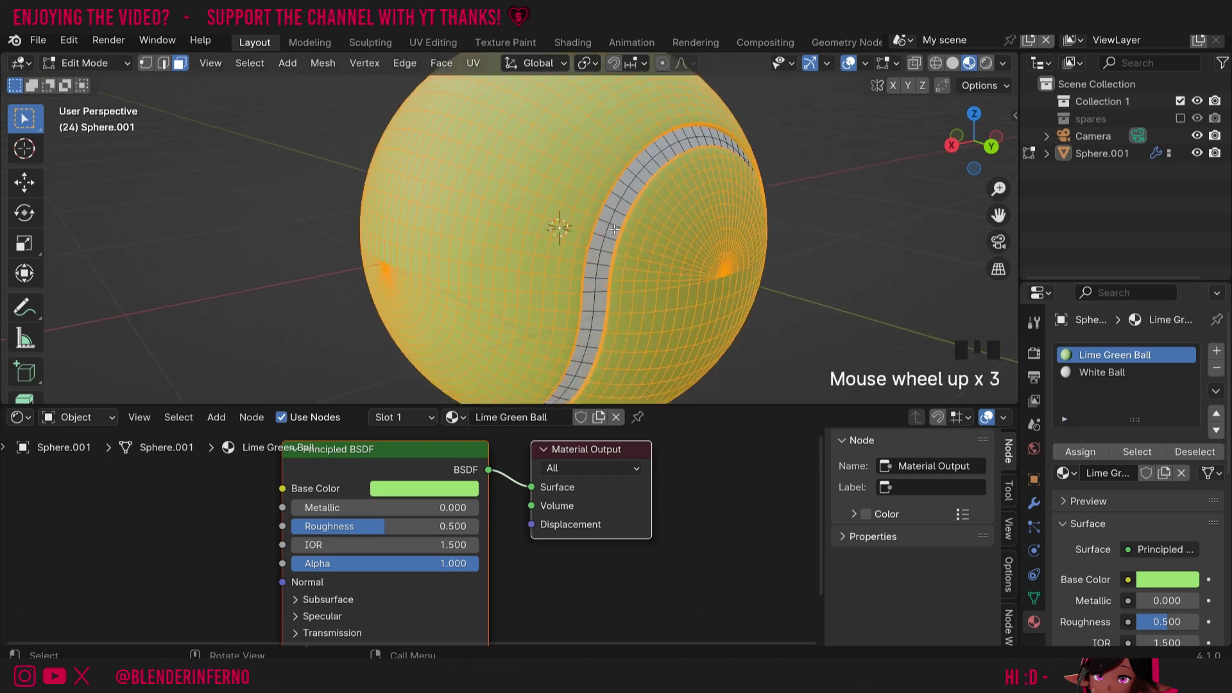
scroll("up", 3)
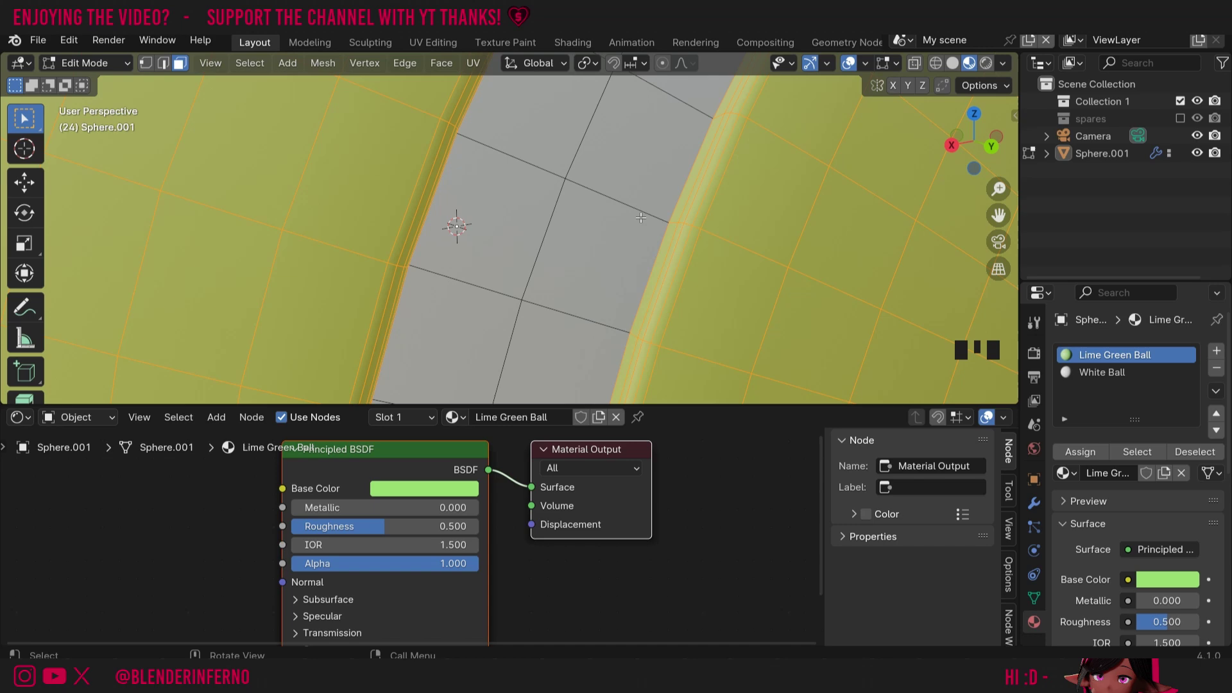
key("3")
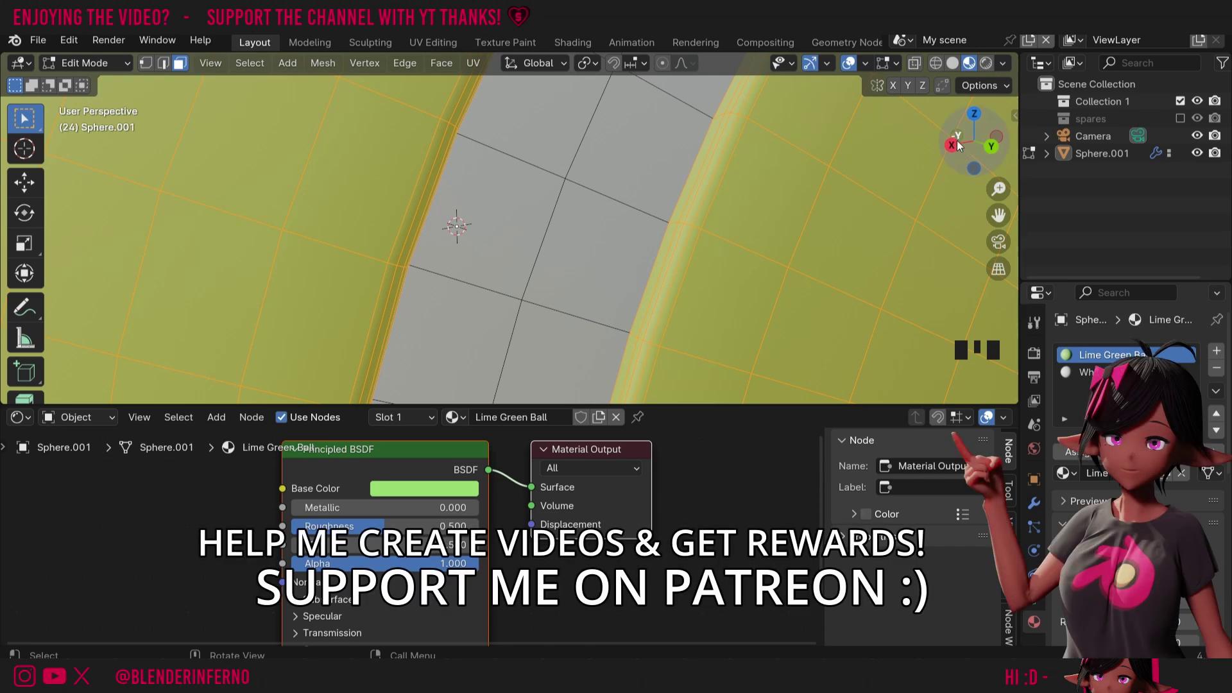
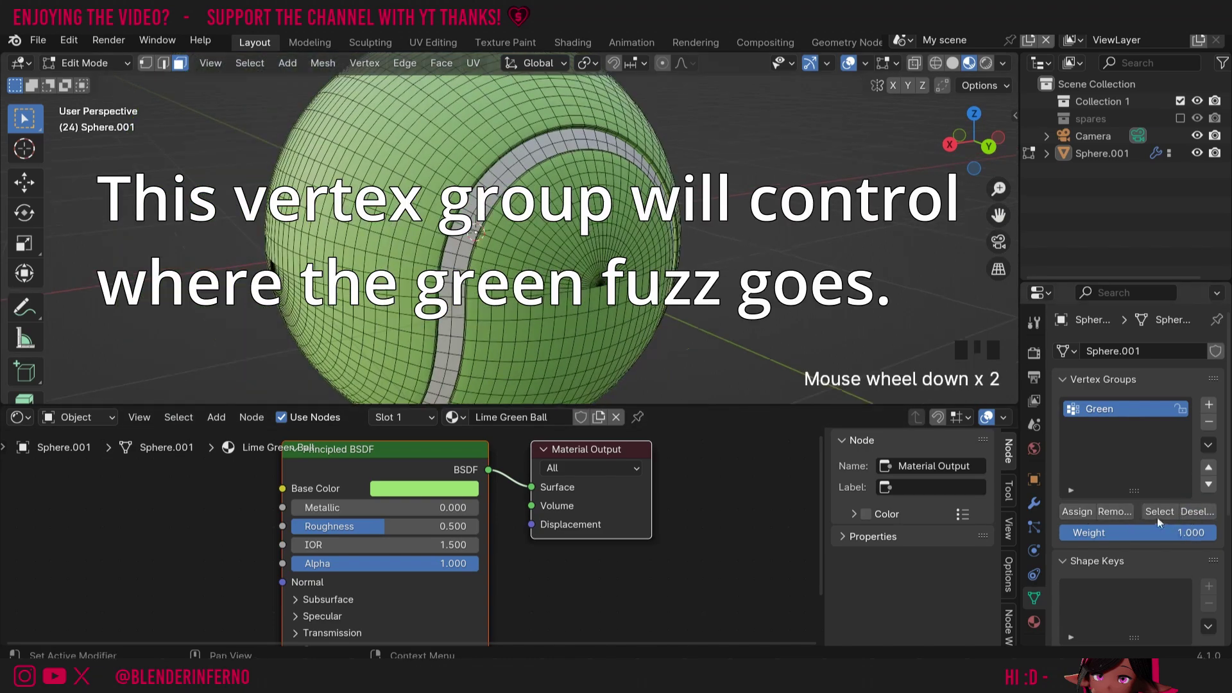
- Assign the green faces to the vertex group and add a second group for the White Ball seam
left_click(1157, 520)
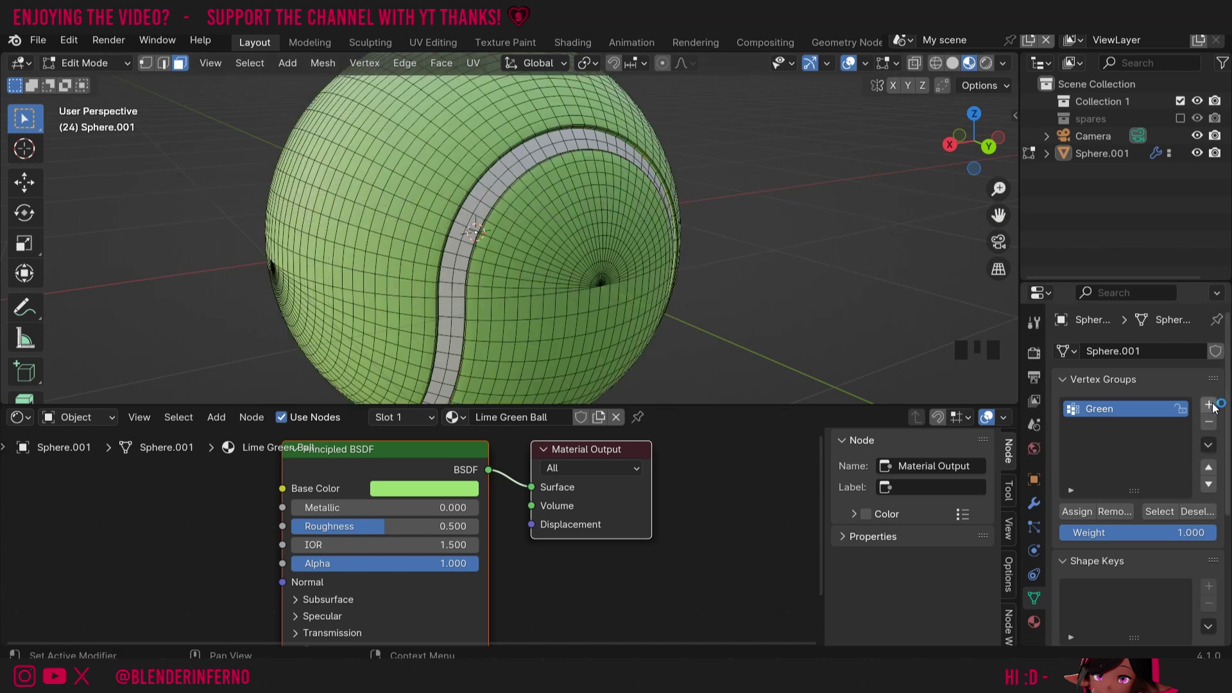
left_click_drag(1217, 408, 1052, 653)
left_click(1038, 626)
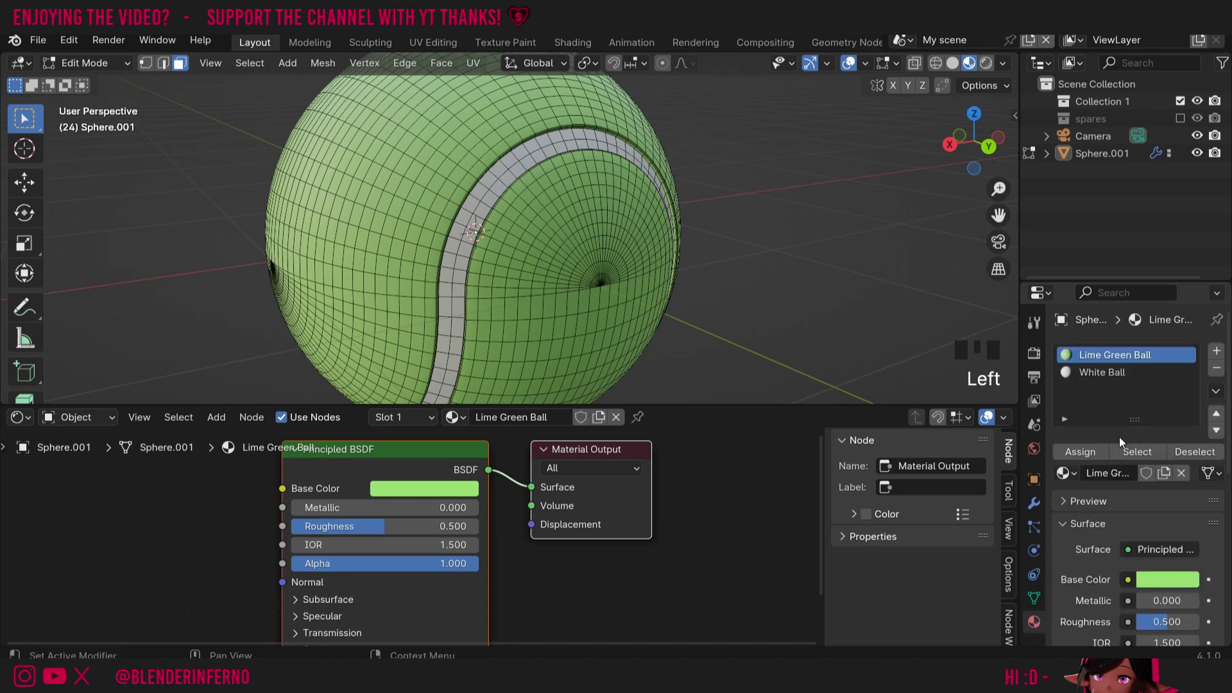
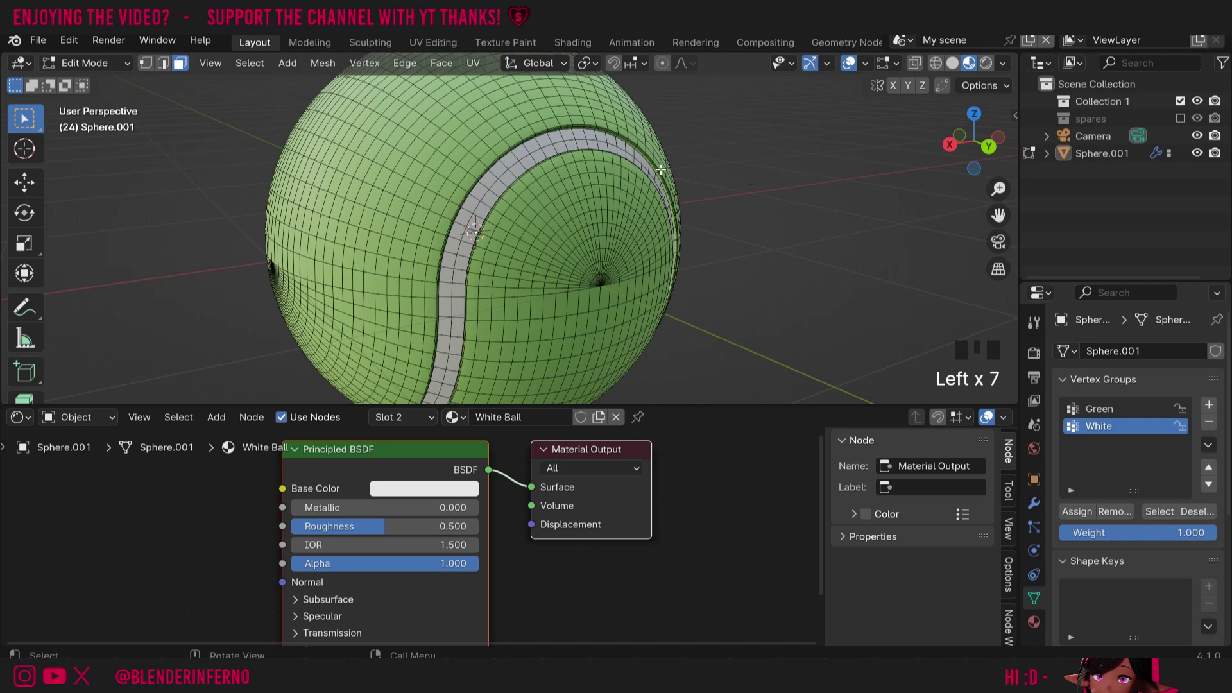
- Return the sphere to Object Mode
key("Tab")
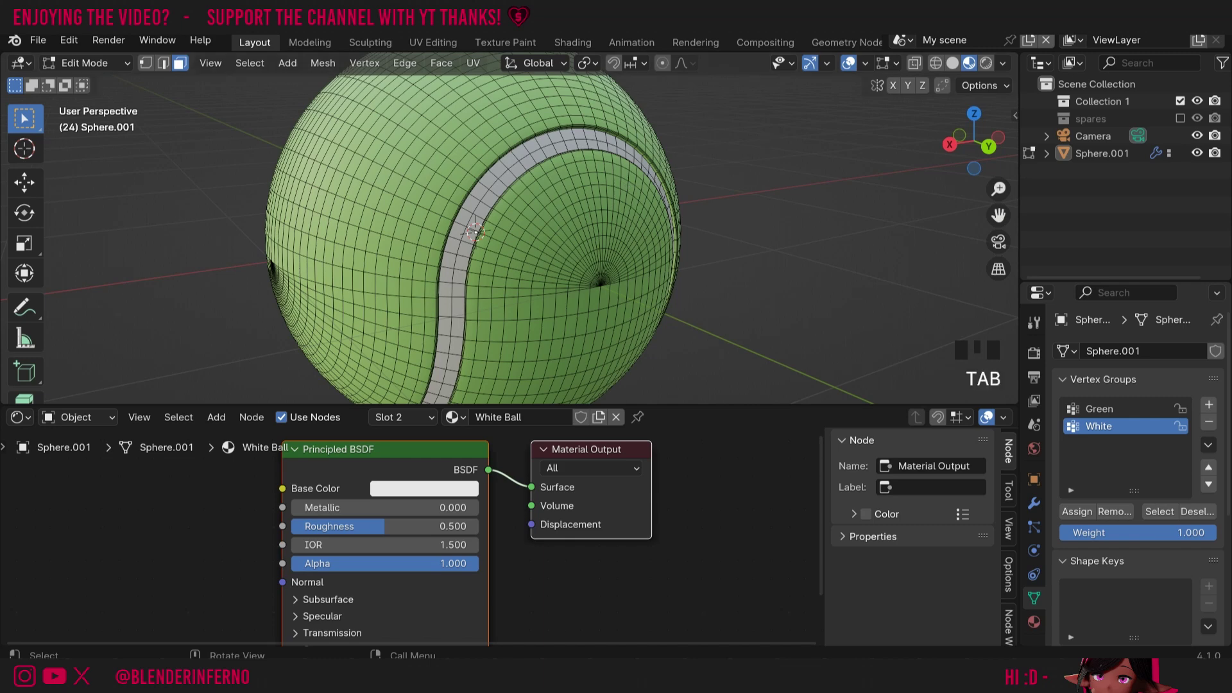
key("Tab")
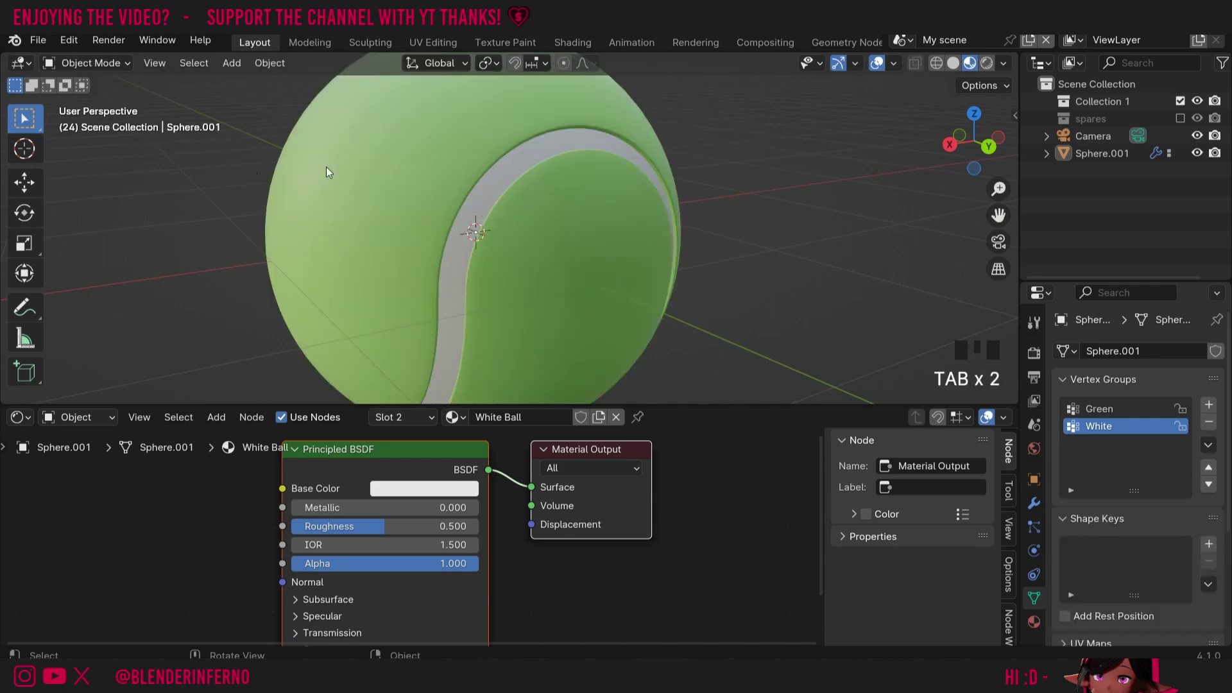
left_click(1040, 530)
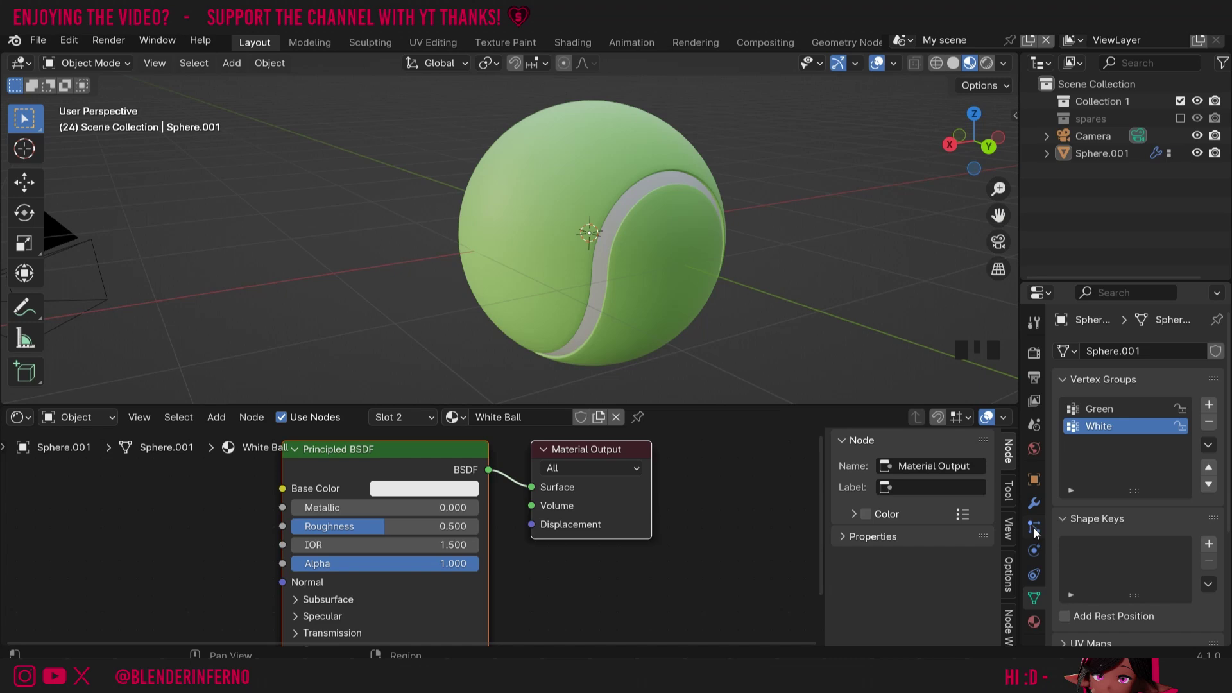
- Add a Hair particle system with short length, 3 segments and Interpolated children
left_click(1040, 534)
left_click_drag(1223, 358, 1095, 443)
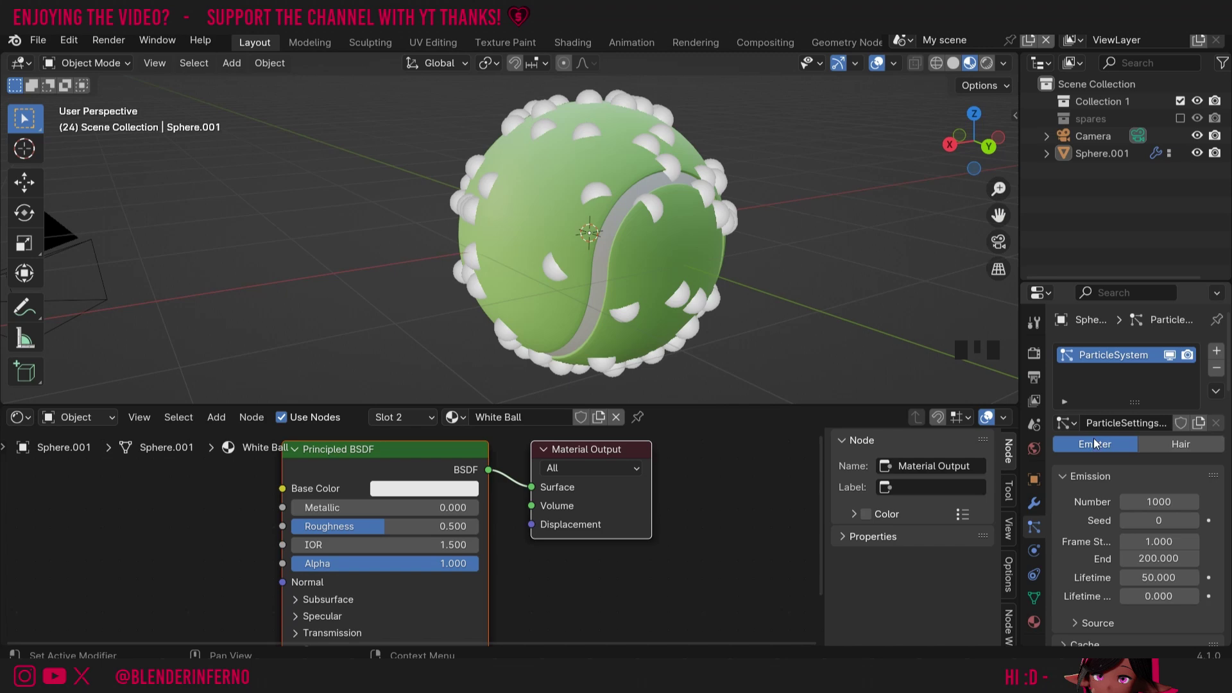
left_click(872, 242)
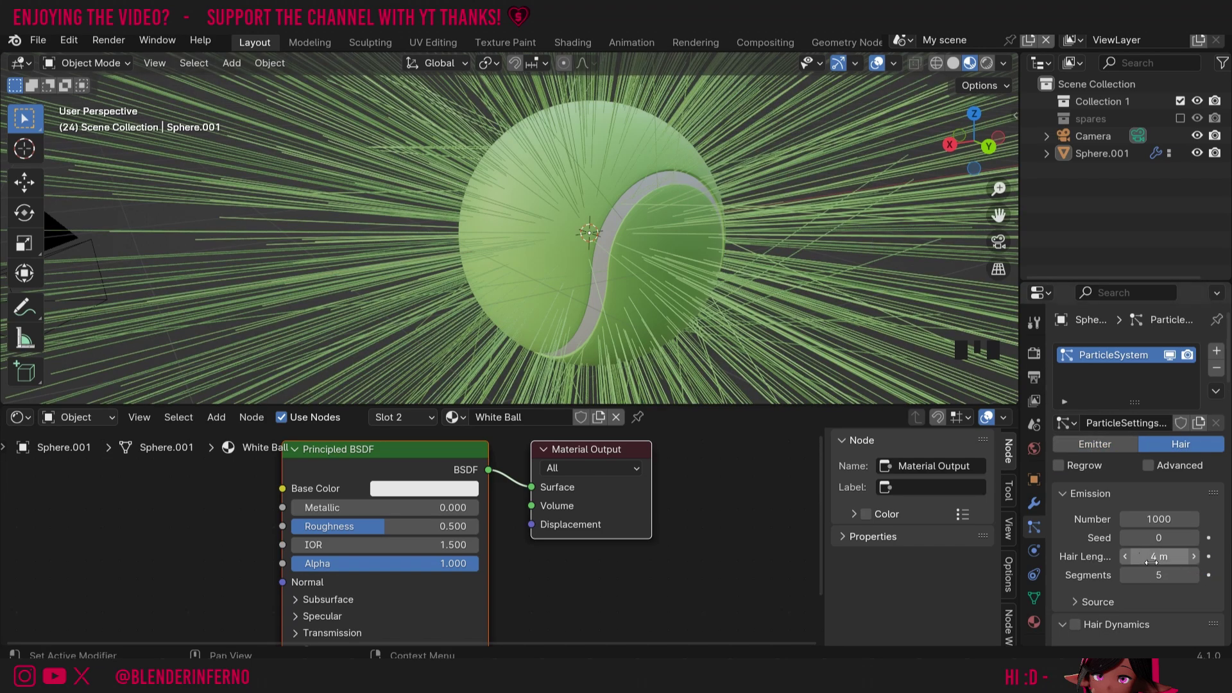
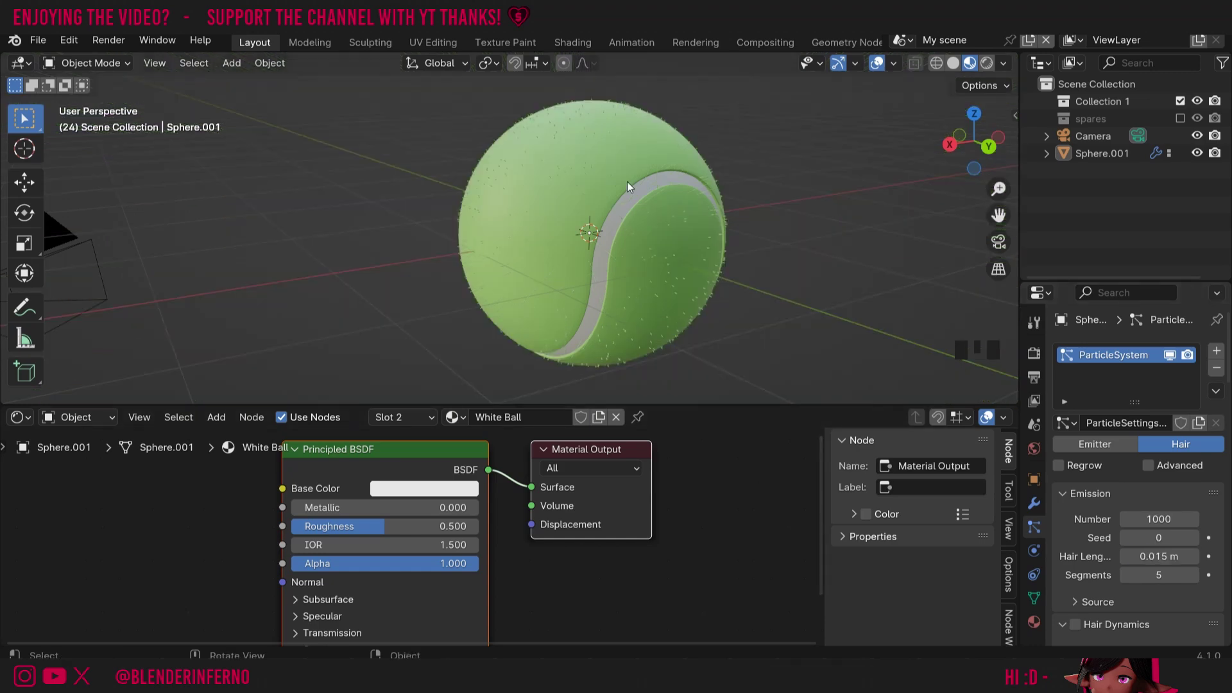
scroll("up", 3)
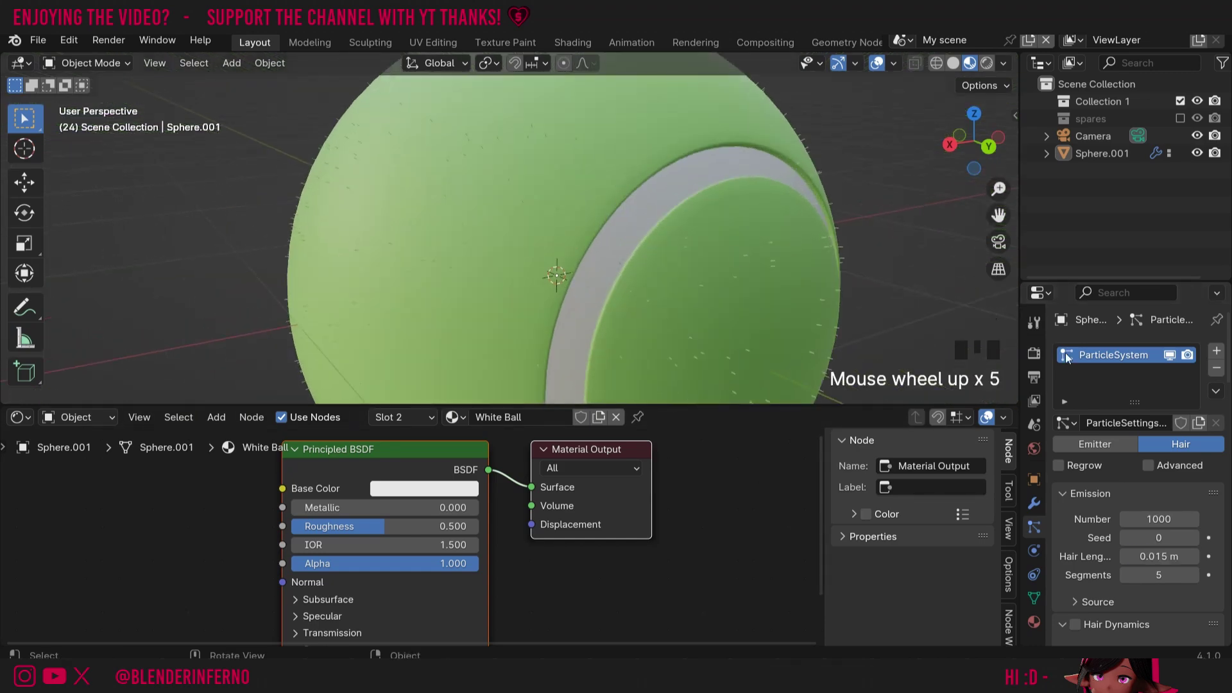
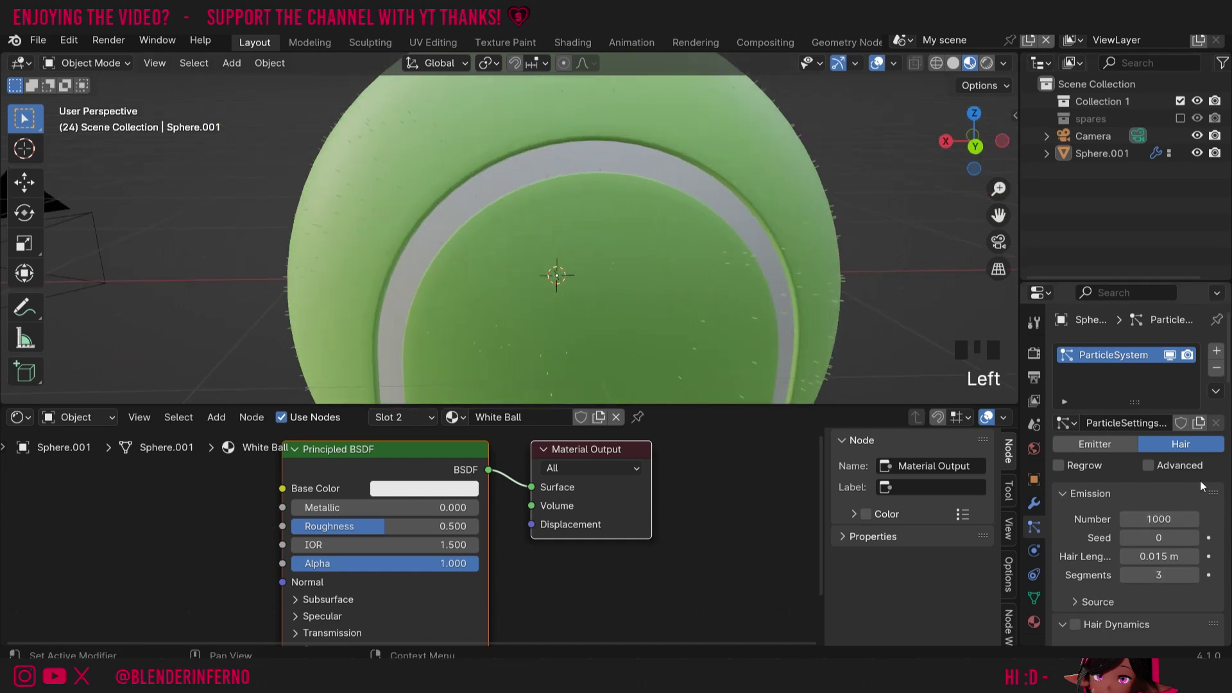
scroll("down", 3)
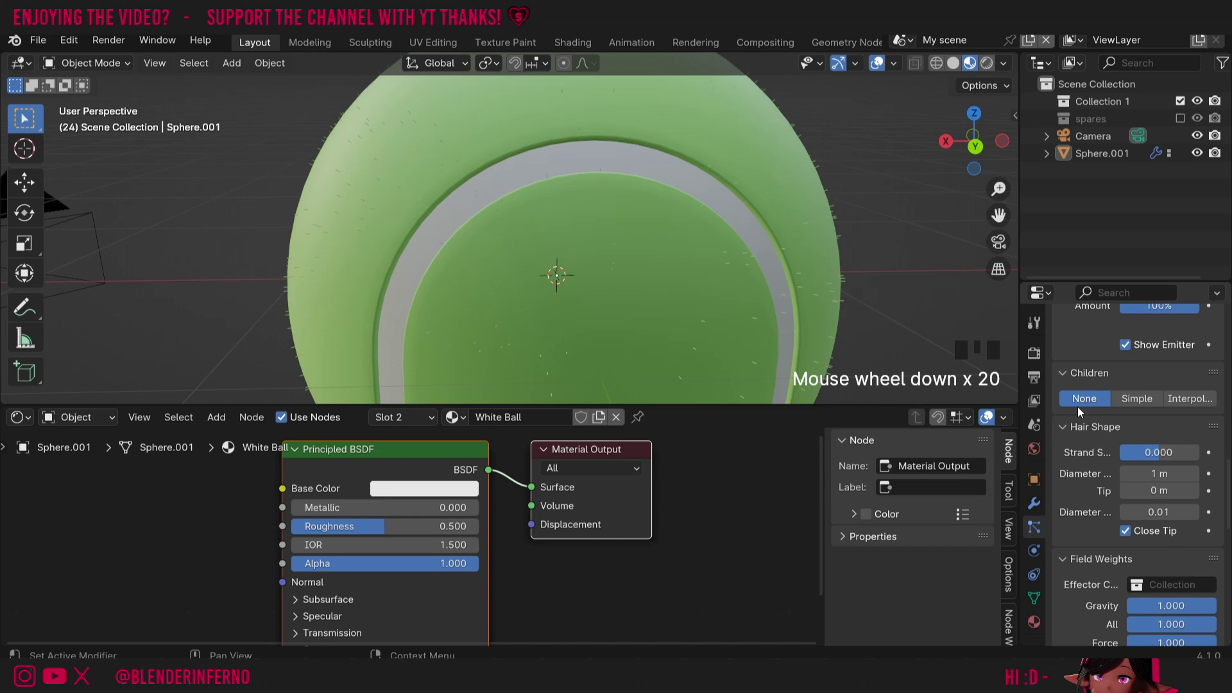